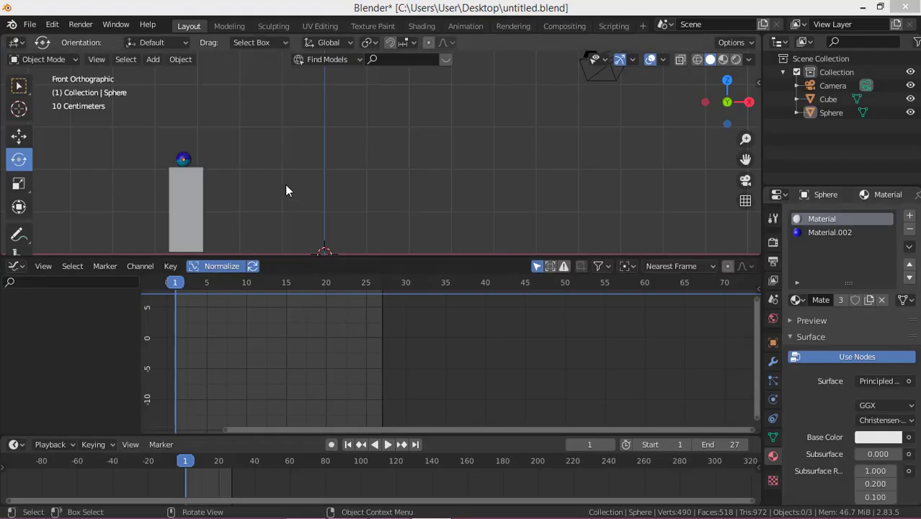
Add a new UV Sphere (Sphere.001) from the Add > Mesh menu.
click(187, 158)
click(358, 142)
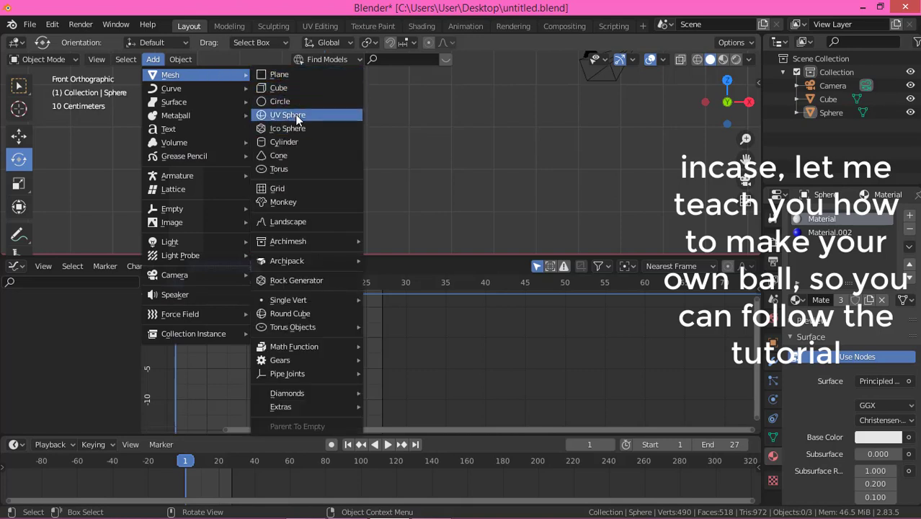
middle_click(426, 222)
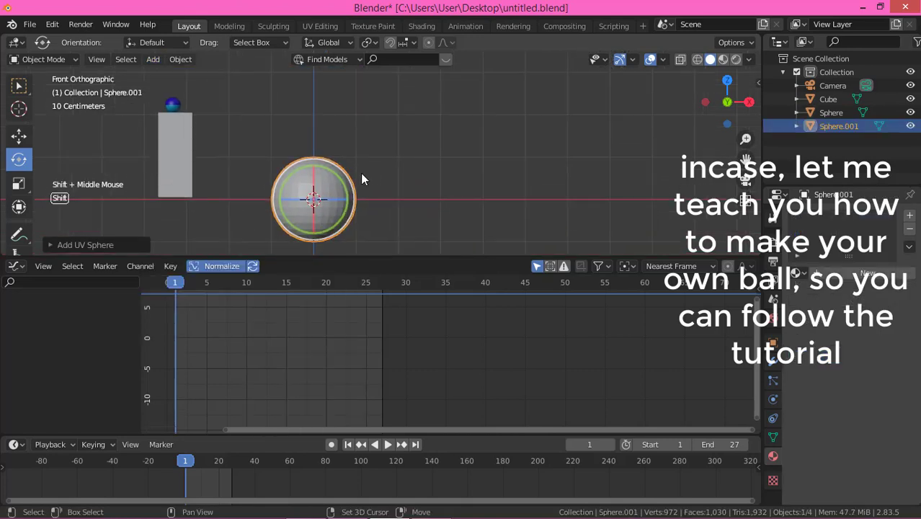
Scale the new sphere down and move it up to rest on the ground line.
key(s)
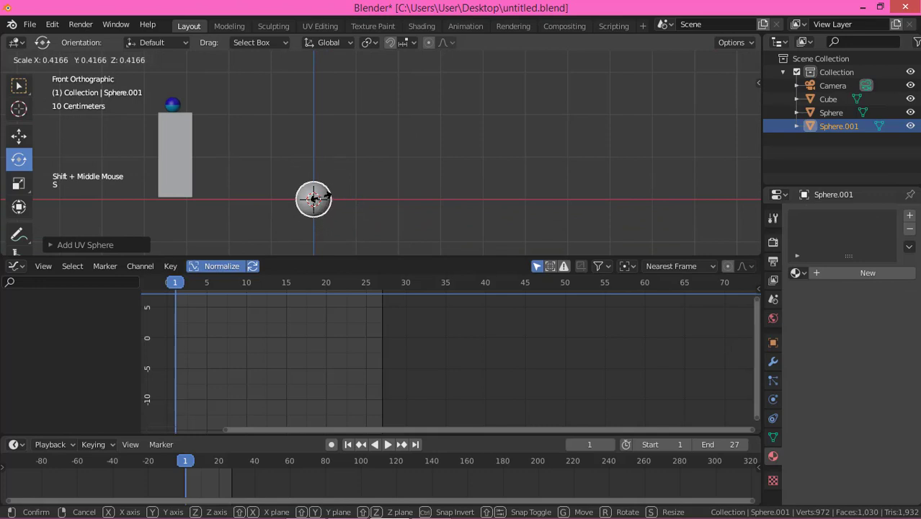
scroll(up, 3)
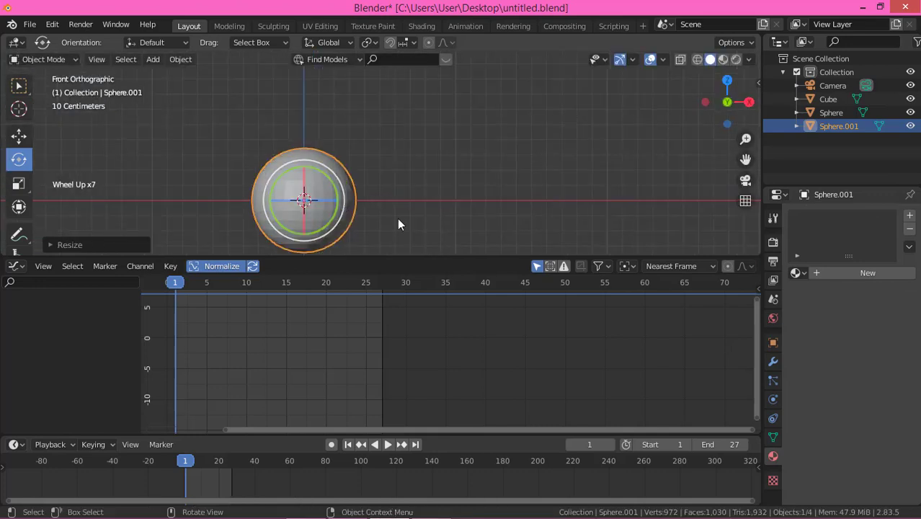
click(22, 146)
click(309, 167)
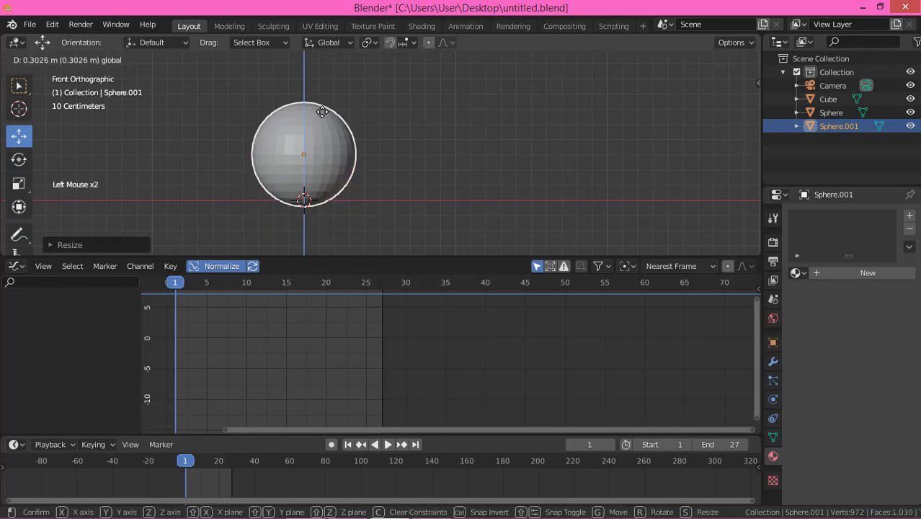
Enter Edit Mode and give Sphere.001 a second material slot with a new material.
click(51, 59)
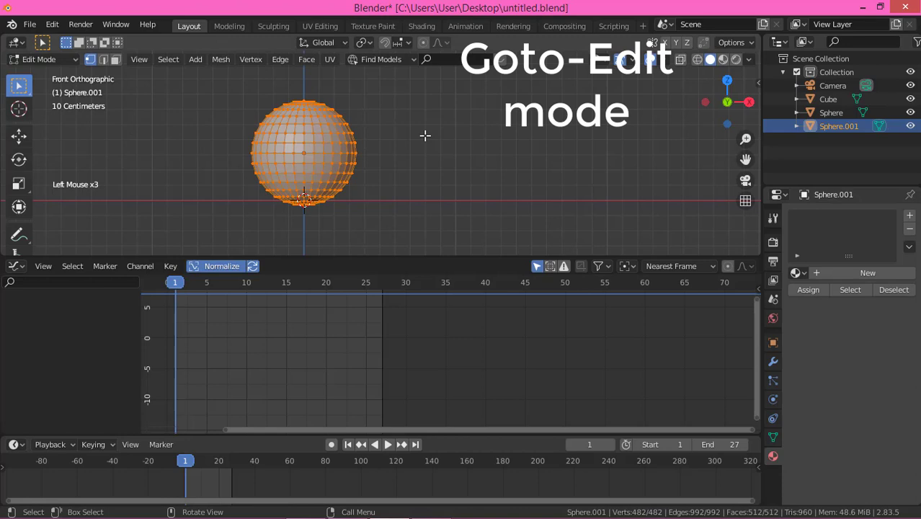
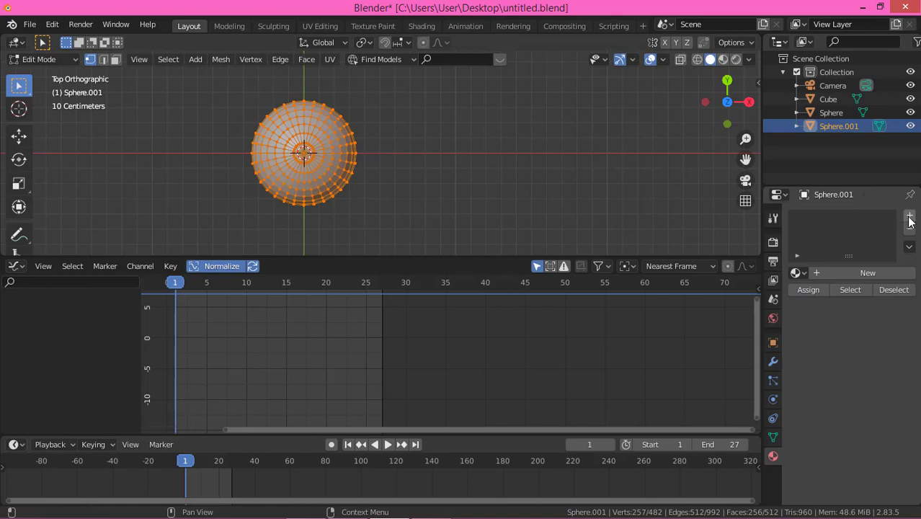
click(888, 275)
scroll(down, 3)
scroll(down, 3)
click(865, 450)
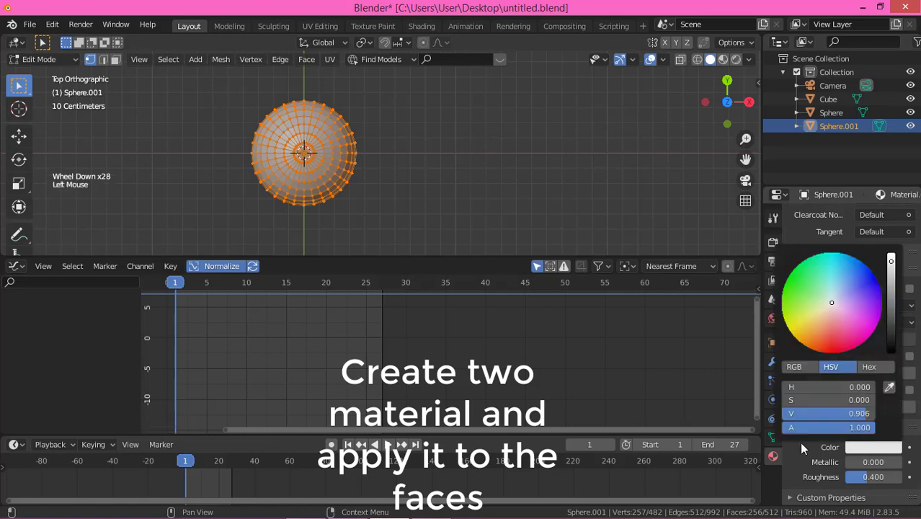
Set the materials' viewport colours: green for the top half, light blue for the bottom.
click(874, 451)
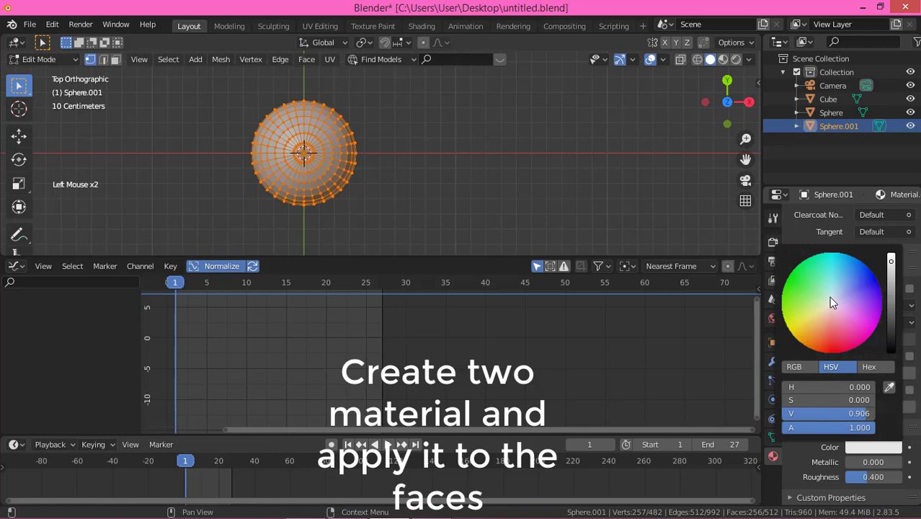
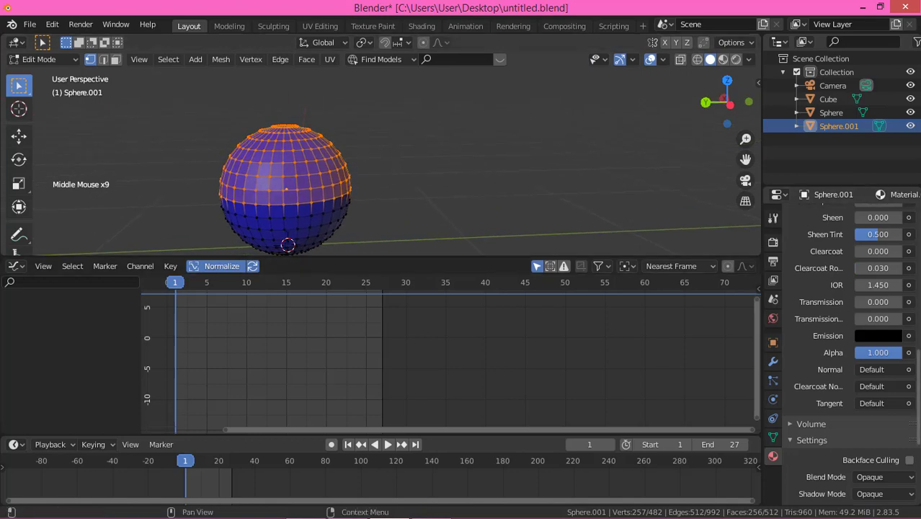
scroll(down, 3)
click(863, 449)
scroll(down, 3)
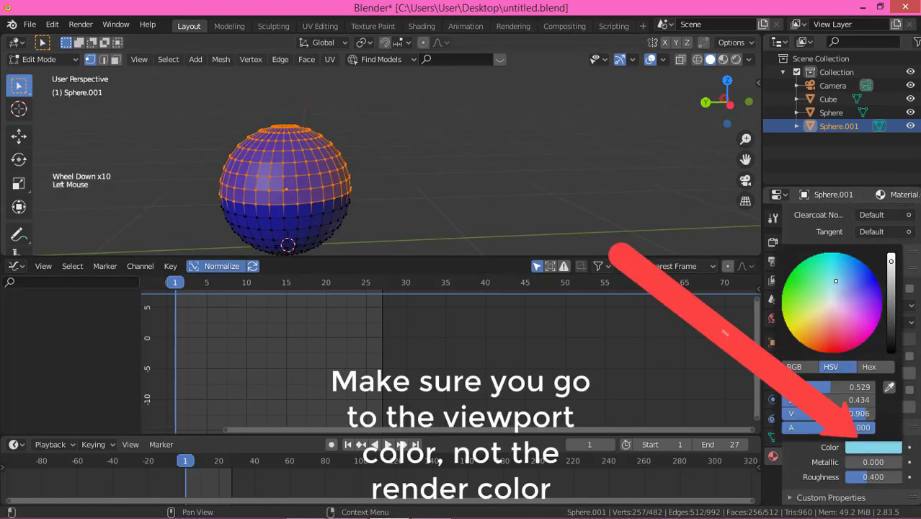
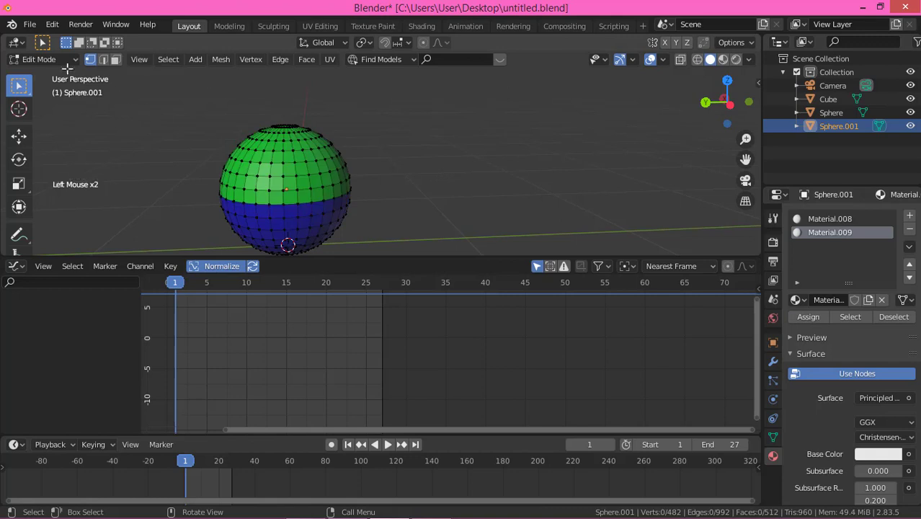
Return to Object Mode and select the two-coloured Sphere.001.
click(60, 69)
click(479, 190)
click(311, 188)
right_click(313, 185)
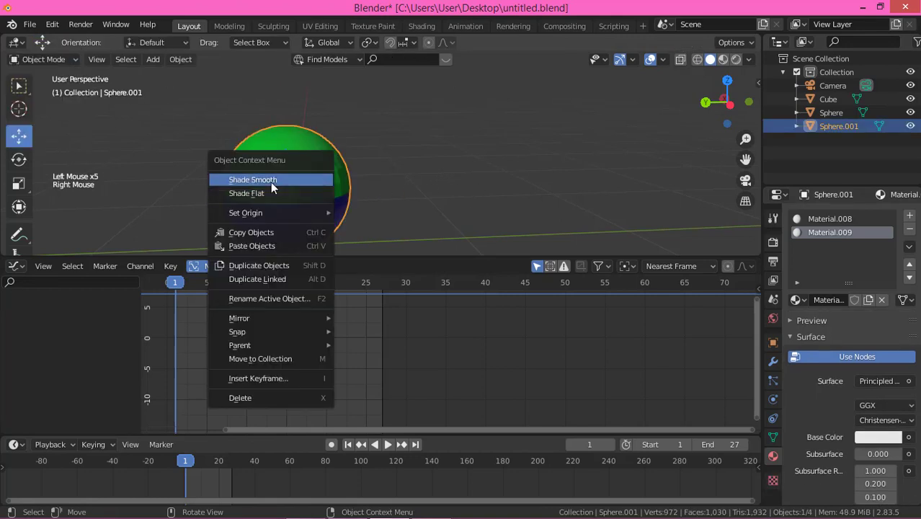
click(332, 168)
middle_click(222, 188)
scroll(down, 3)
middle_click(295, 196)
scroll(down, 3)
Delete Sphere.001 and switch to front view with numpad 1.
click(303, 188)
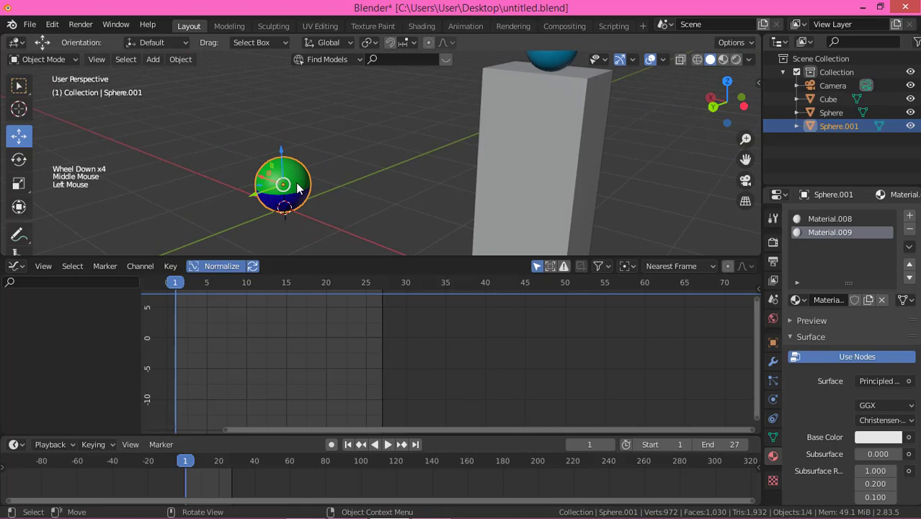
key(Delete)
scroll(down, 3)
middle_click(605, 190)
key(KP_1)
middle_click(360, 162)
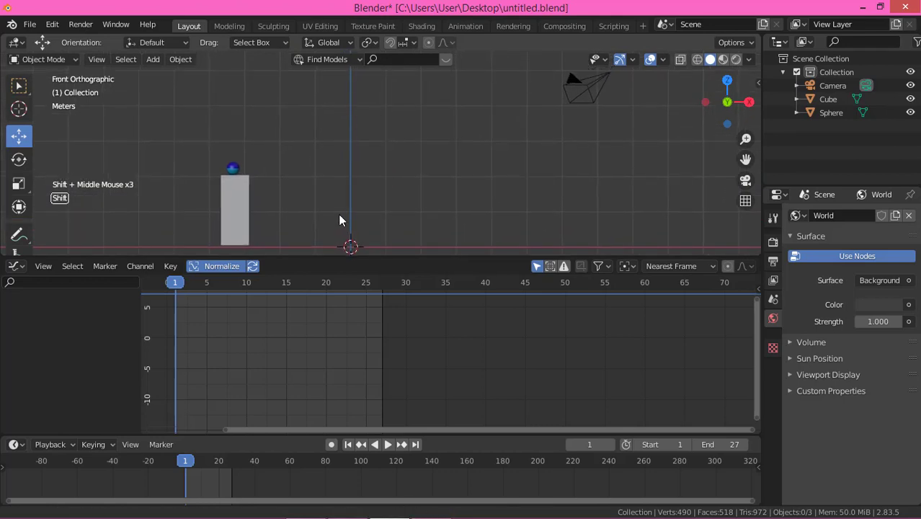
Select the original Sphere, key LocRot at frame 1, then jump to frame 27.
click(237, 175)
scroll(up, 3)
key(i)
scroll(down, 3)
middle_click(393, 211)
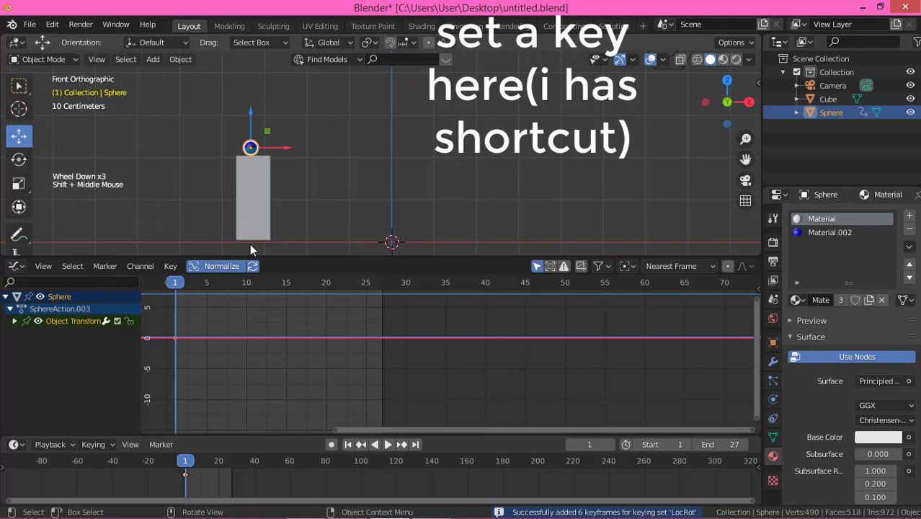
click(180, 284)
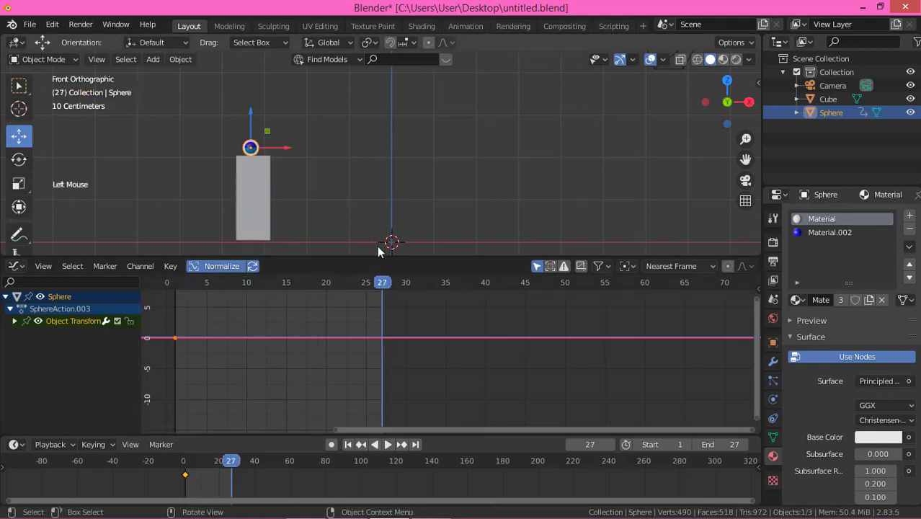
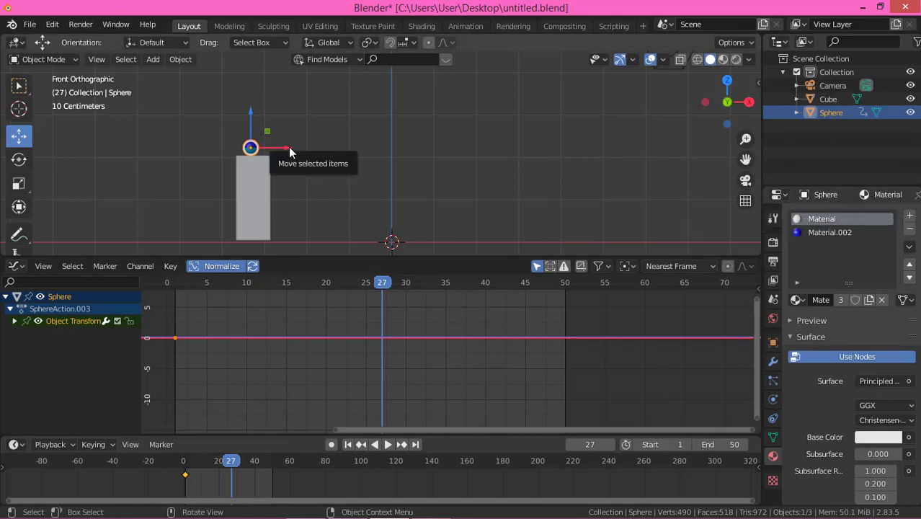
Confirm the raised position, then delete the frame-27 keyframe in the Graph Editor.
click(288, 153)
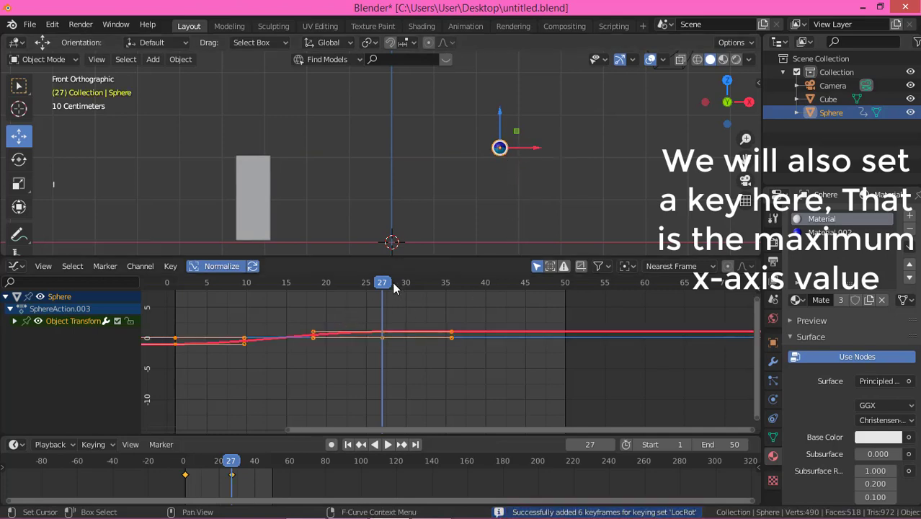
key(i)
click(476, 374)
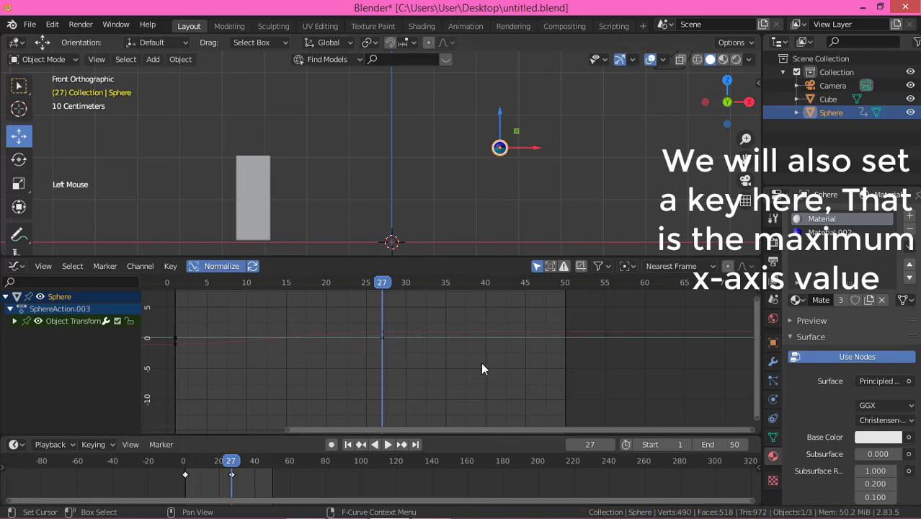
click(406, 349)
key(x)
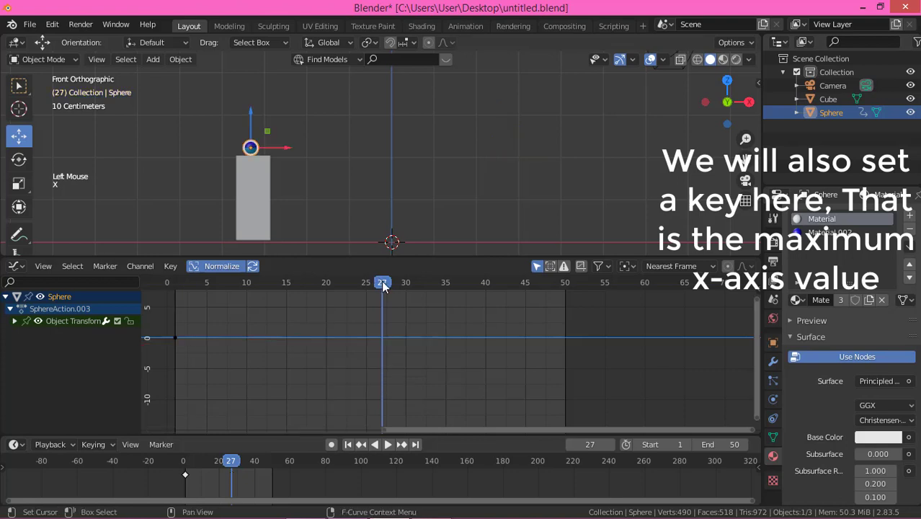
Place the ball at its raised position at frame 50, then go to frame 25.
click(397, 287)
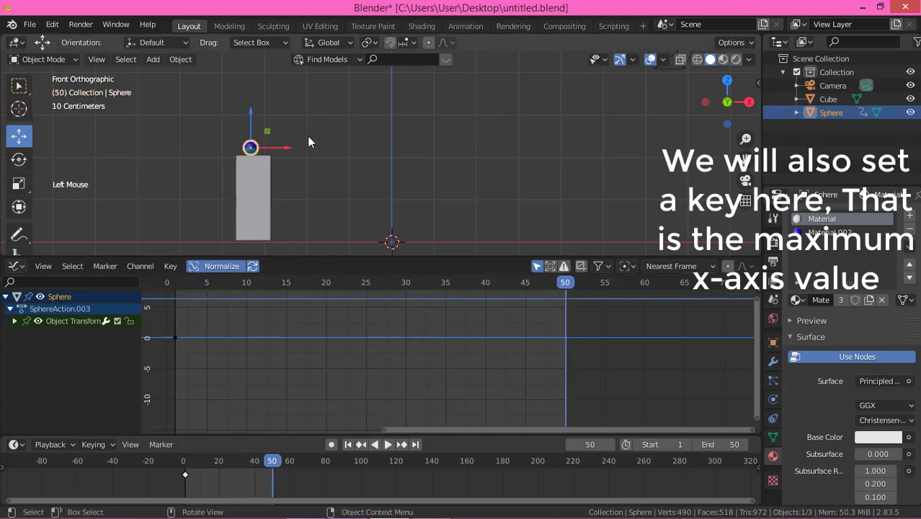
click(291, 155)
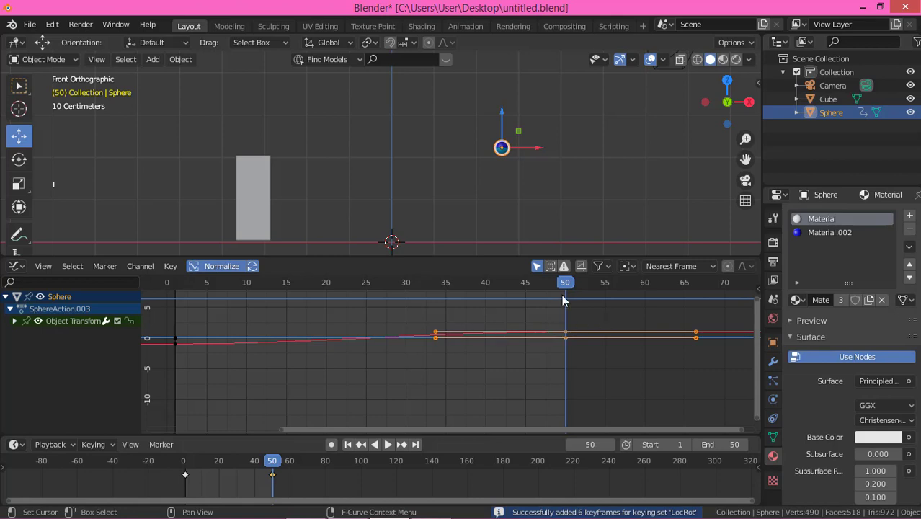
click(570, 287)
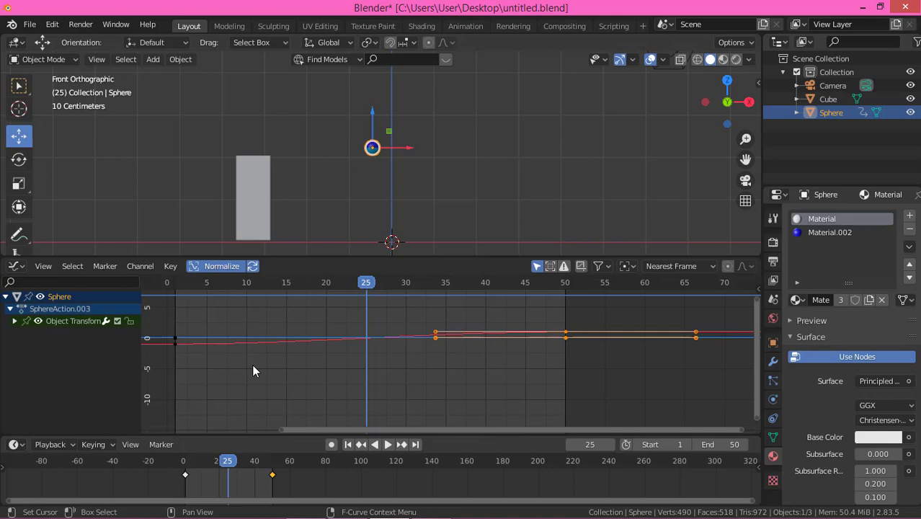
Isolate the X Location curve, select all its keys and set interpolation to Linear.
click(253, 380)
click(173, 337)
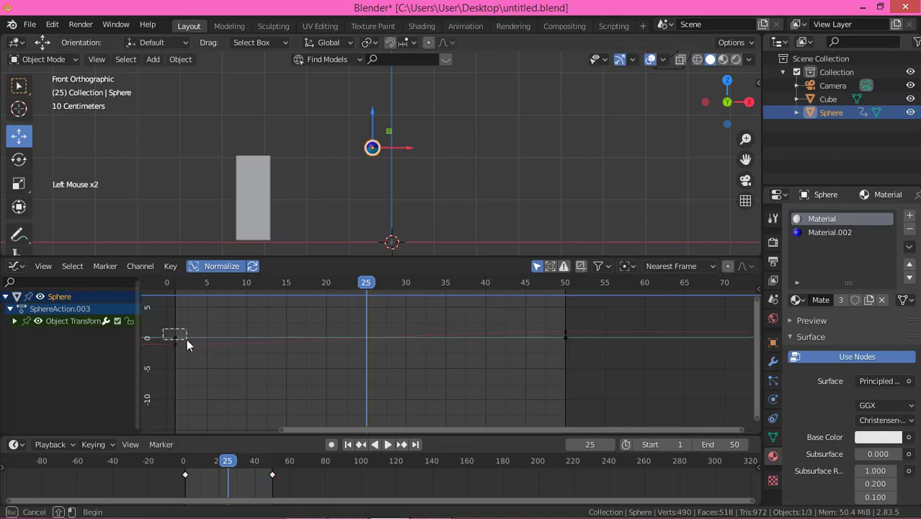
key(h)
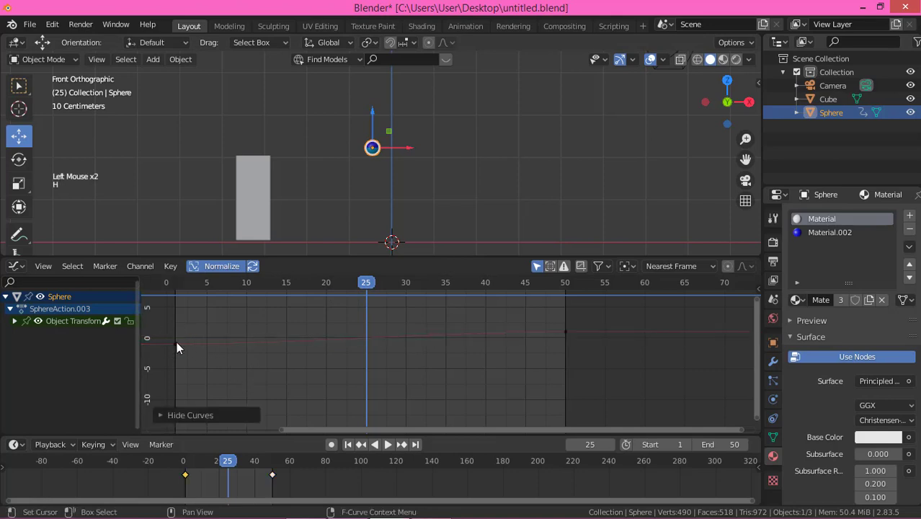
click(180, 346)
click(179, 334)
click(168, 330)
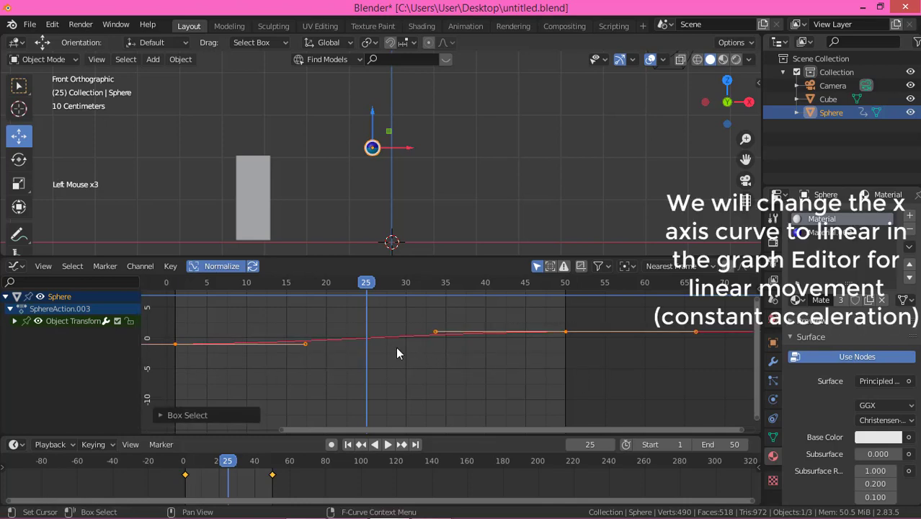
right_click(362, 350)
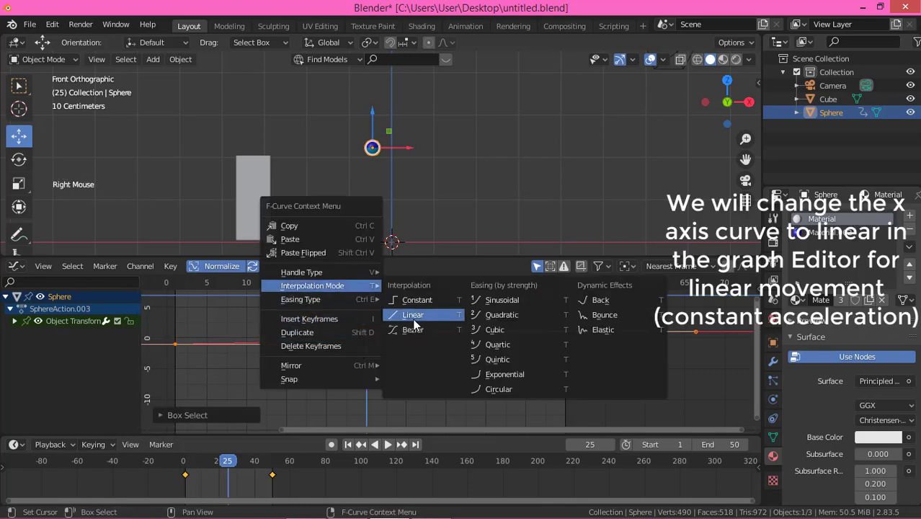
click(465, 371)
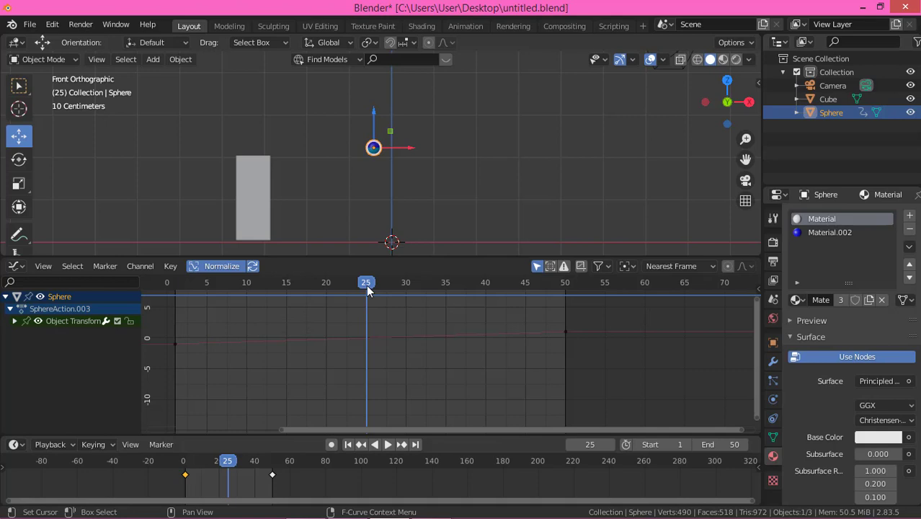
Key the ball early in the timeline, then lower it beside the wall for the frame-10 key.
click(338, 293)
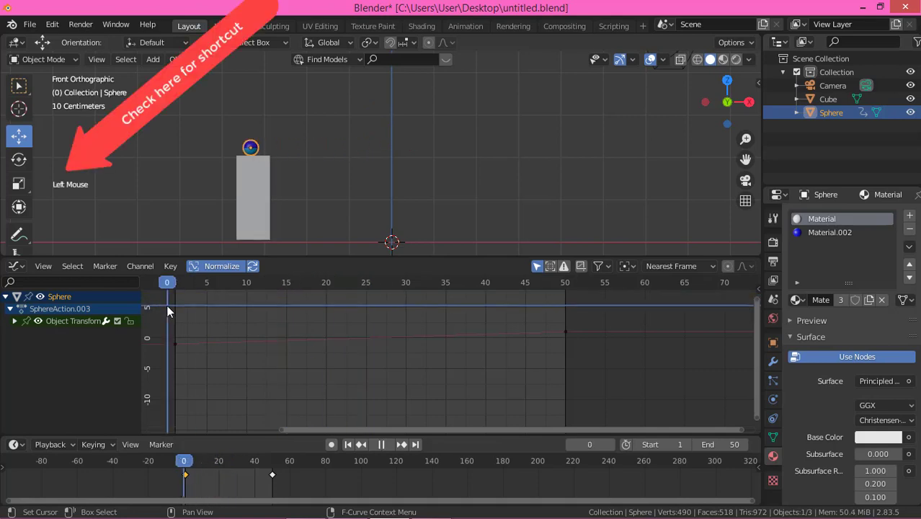
click(184, 286)
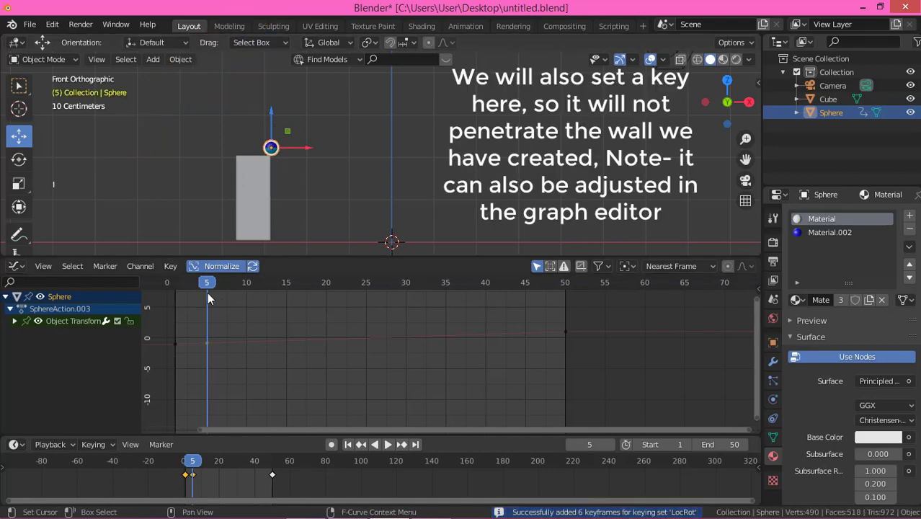
key(i)
click(210, 288)
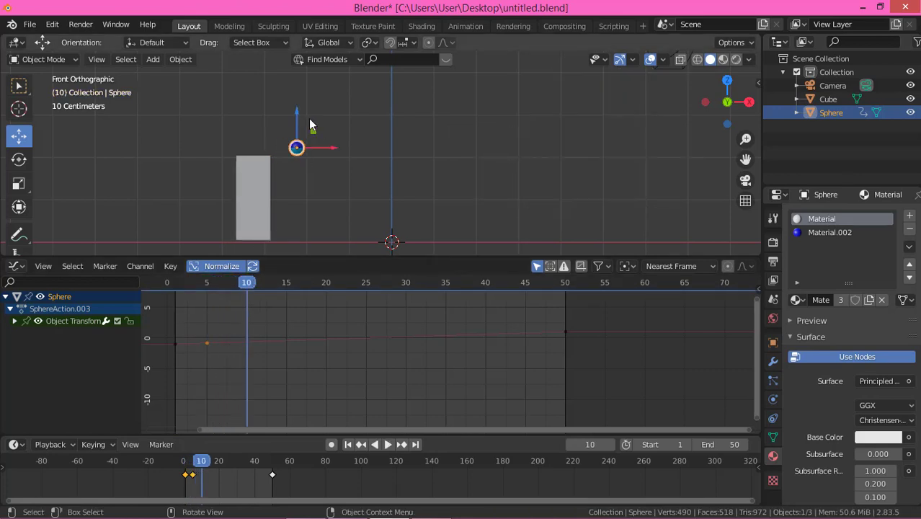
click(302, 116)
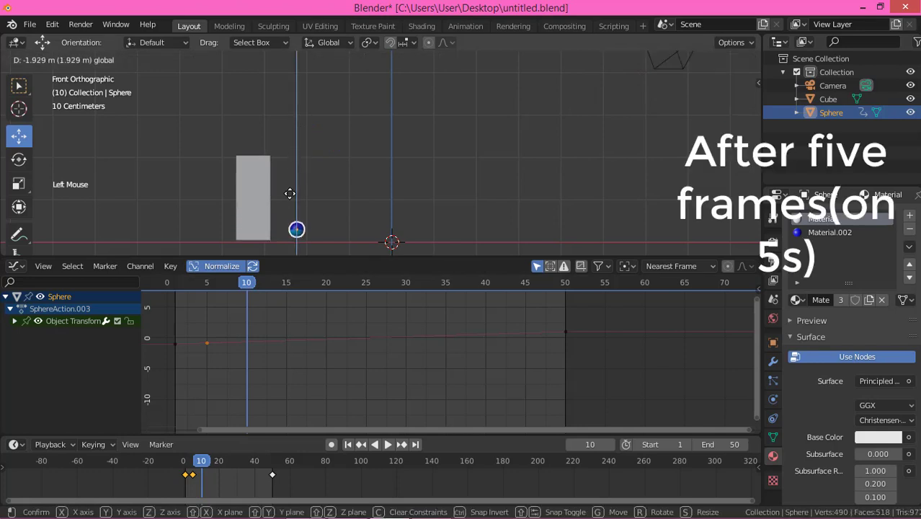
scroll(up, 3)
click(304, 191)
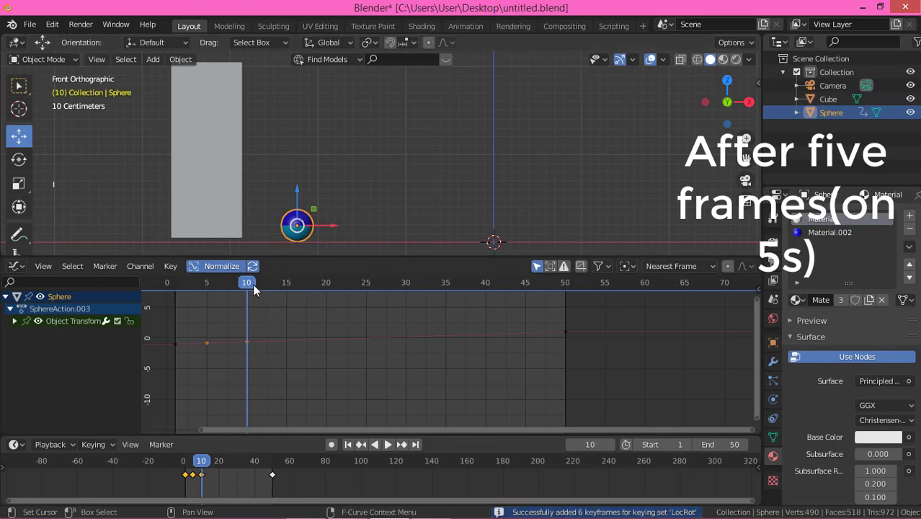
Key the first rebound: ball raised at frame 15 and back on the ground at frame 20.
key(Right)
key(Right)
key(Right)
key(Right)
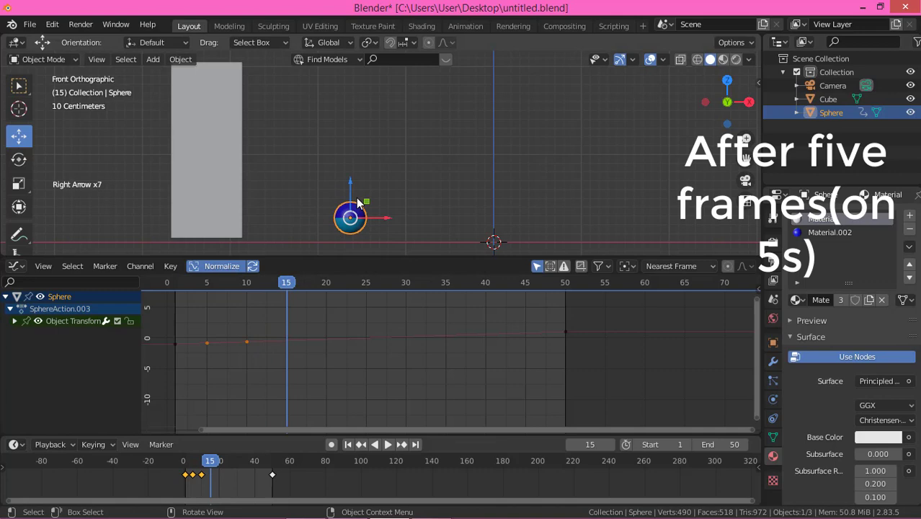
click(355, 188)
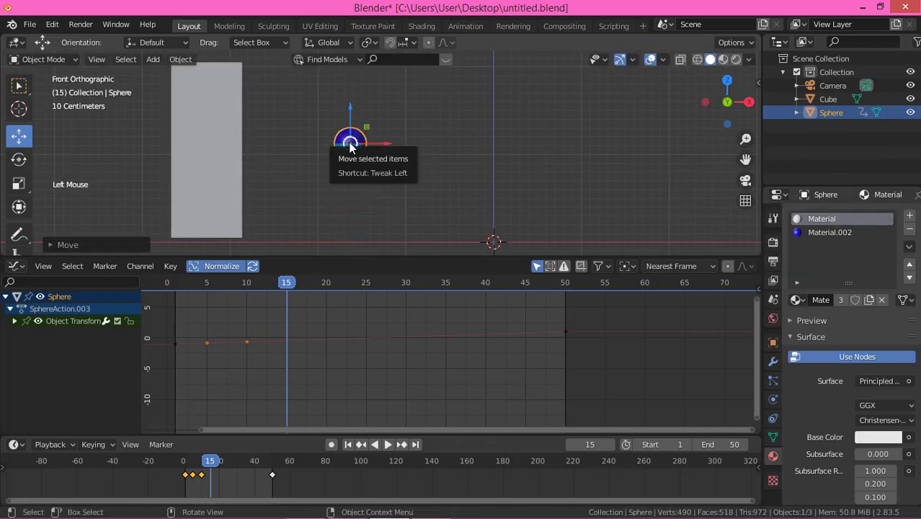
key(Right)
key(Right)
key(Right)
key(Right)
key(Right)
click(408, 78)
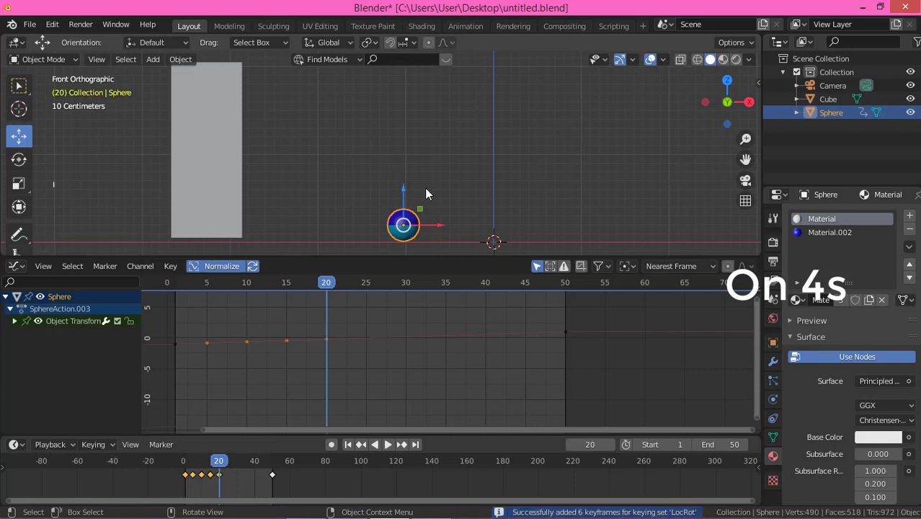
key(Right)
Key the second bounce: ball up at frame 24 and down on the ground at frame 28.
key(Right)
key(Right)
key(Right)
click(451, 184)
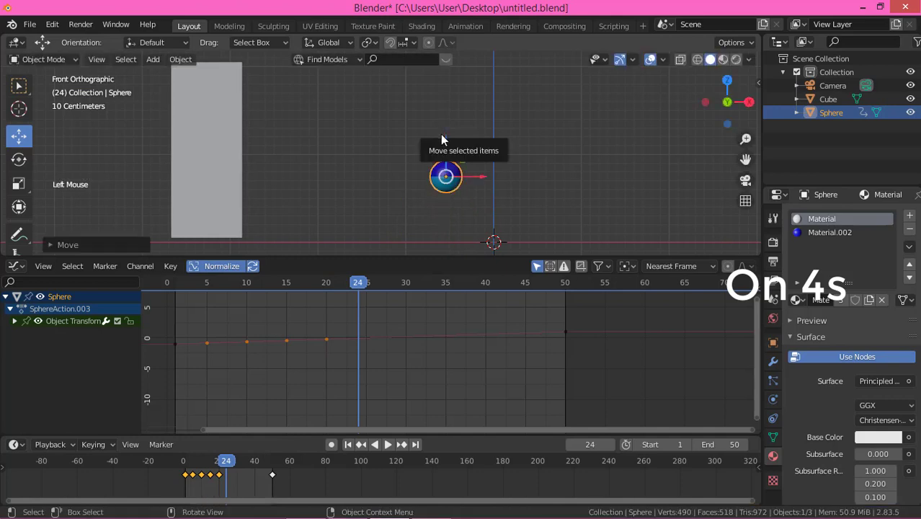
key(i)
key(Right)
key(Right)
key(Right)
key(Right)
click(492, 95)
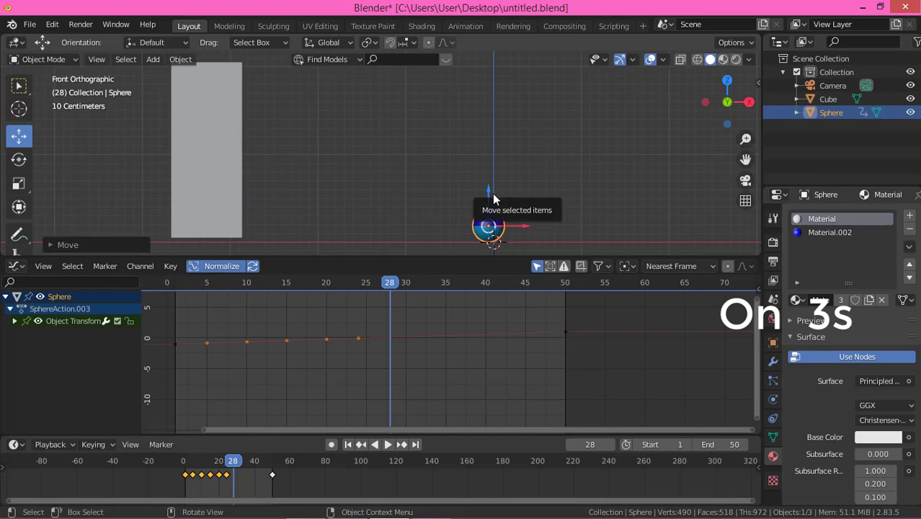
key(Right)
Key a smaller bounce: ball lifted at frame 31 and grounded at frame 34.
key(Right)
key(Right)
click(523, 187)
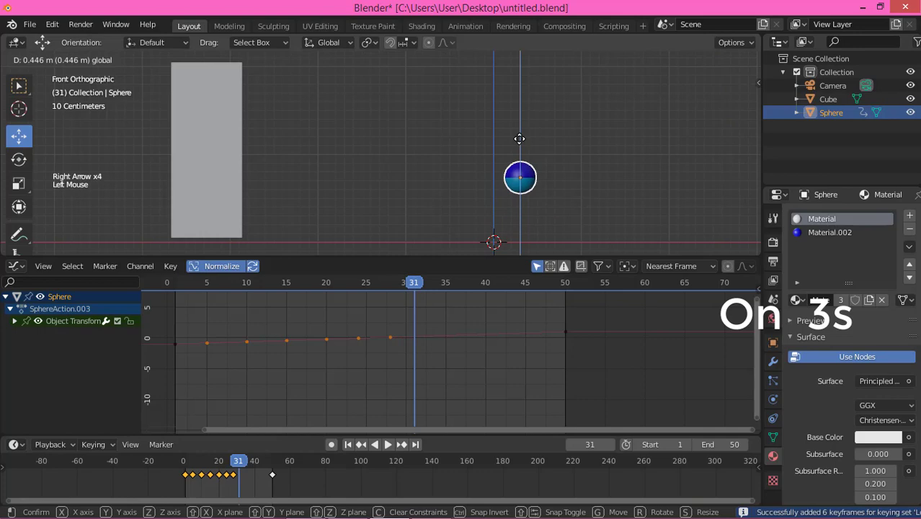
key(i)
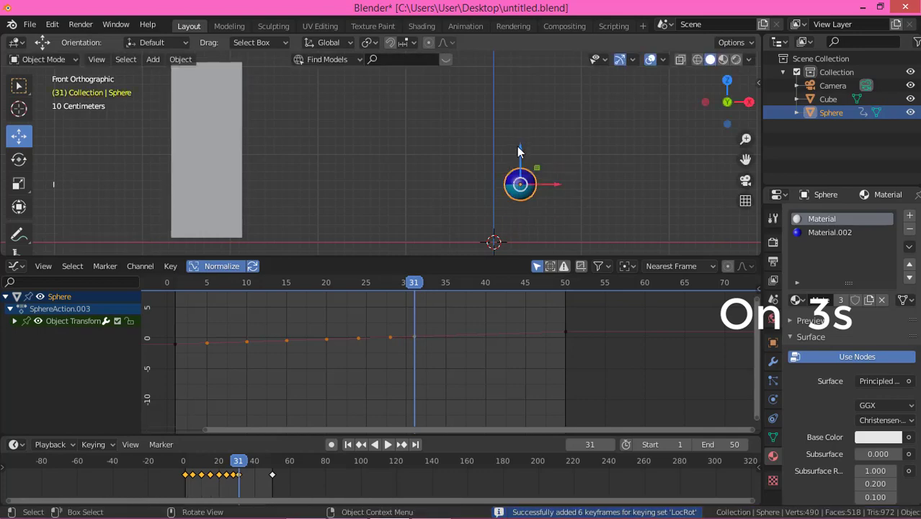
key(Right)
key(Right)
key(Right)
click(559, 102)
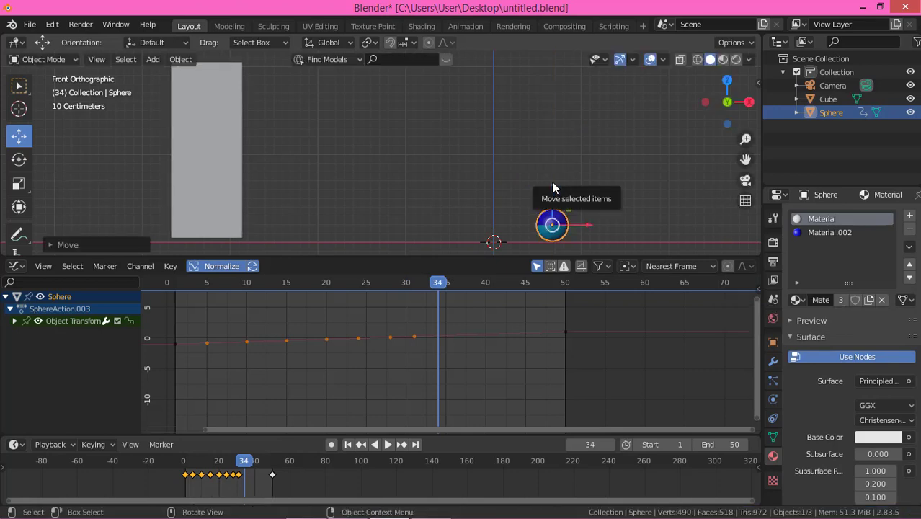
key(Right)
Key a tiny bounce at frame 36, settle the ball at frame 38, and return to frame 1.
key(Right)
click(577, 187)
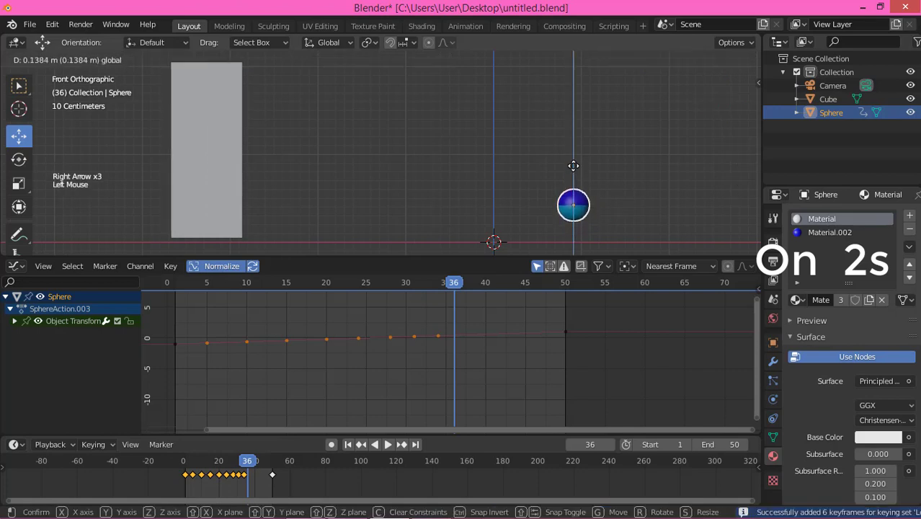
key(i)
key(Right)
key(Right)
click(602, 147)
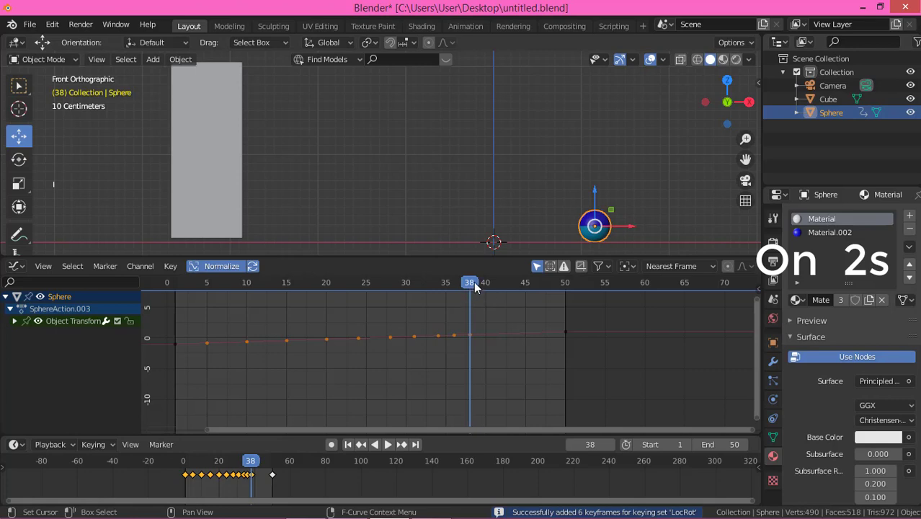
click(472, 287)
Play the bounce animation back and stop it.
key(space)
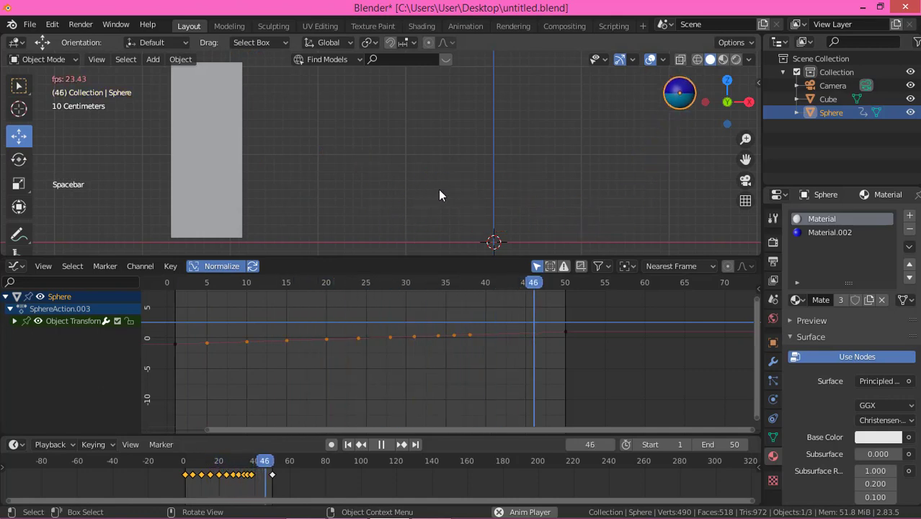
key(space)
key(space)
key(space)
Expand the Sphere's transform channels and show the Y and Z Location curves.
click(19, 324)
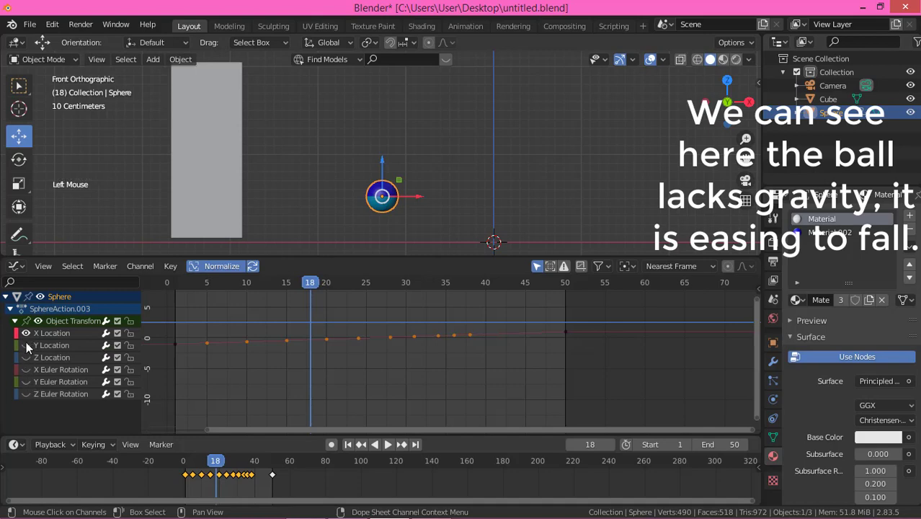
click(33, 349)
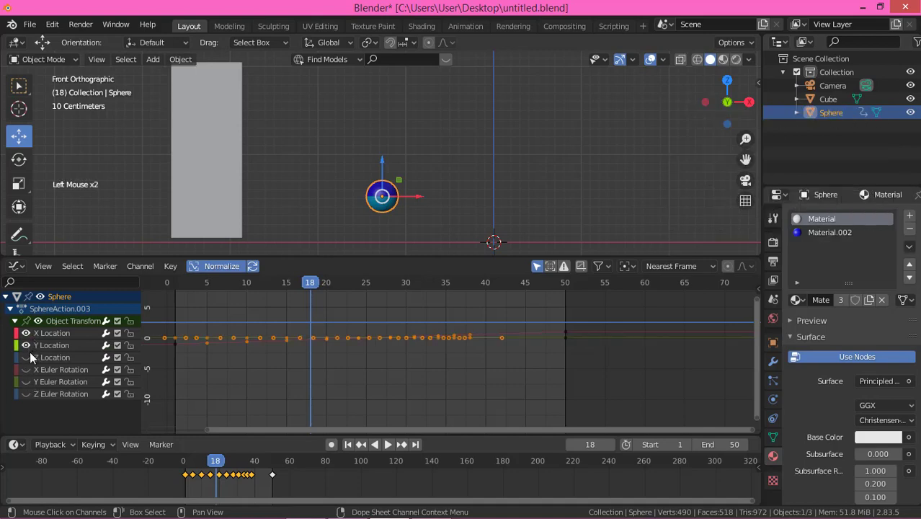
click(33, 359)
click(570, 334)
Hide the X and Y Location curves and delete the Z Location key at frame 50.
scroll(up, 3)
scroll(up, 3)
click(459, 339)
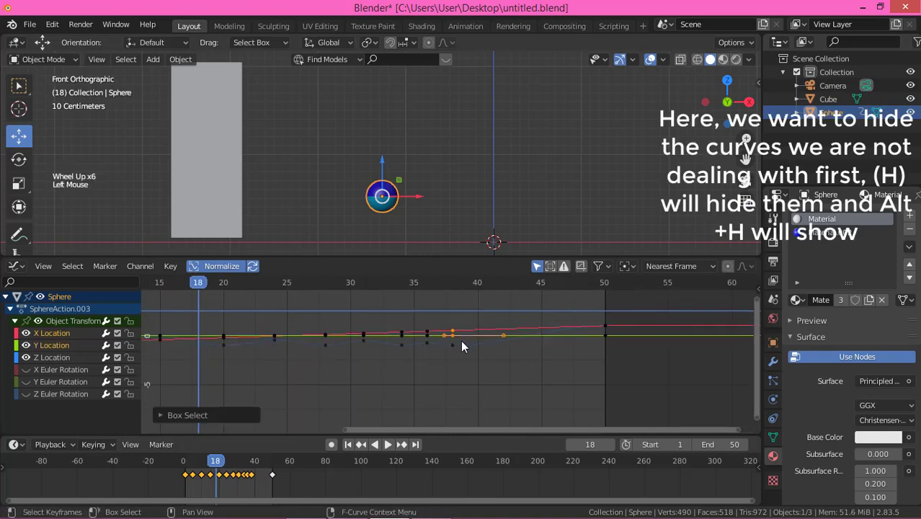
key(h)
click(610, 331)
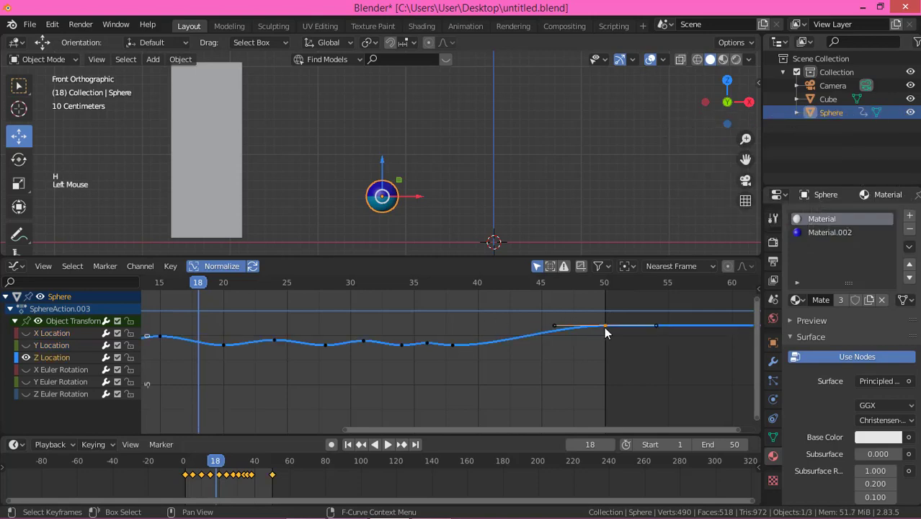
key(x)
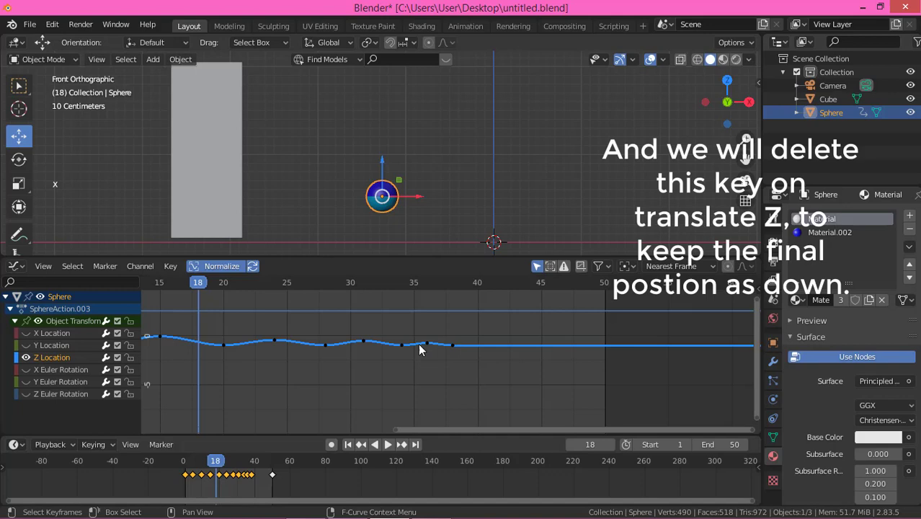
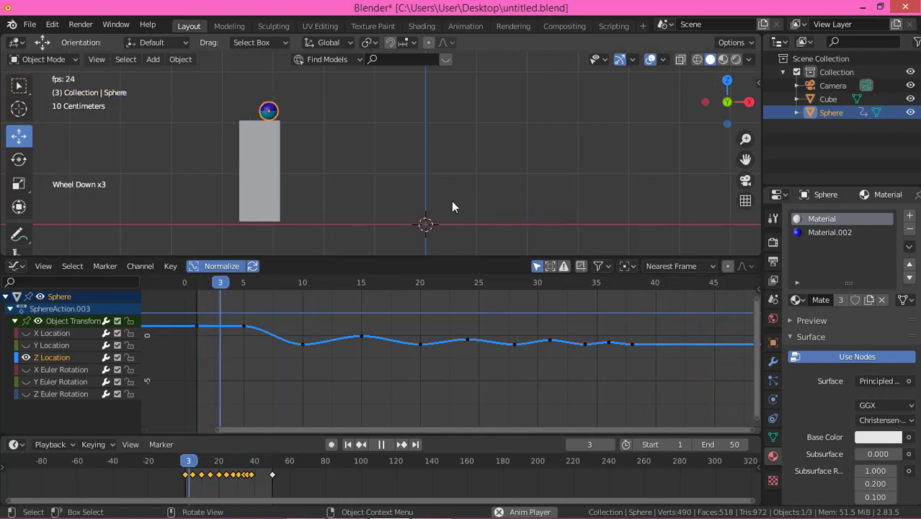
key(space)
key(space)
key(Left)
key(Left)
key(Left)
key(Left)
key(Left)
key(Left)
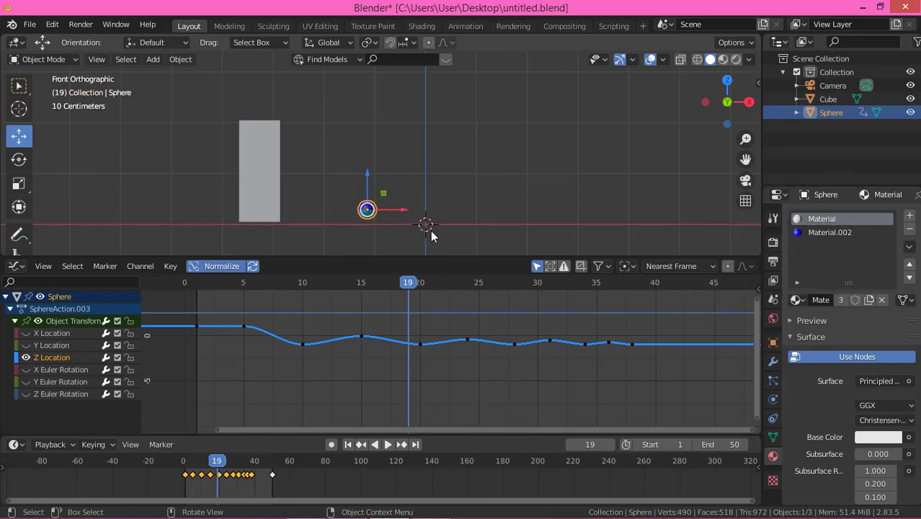
click(396, 290)
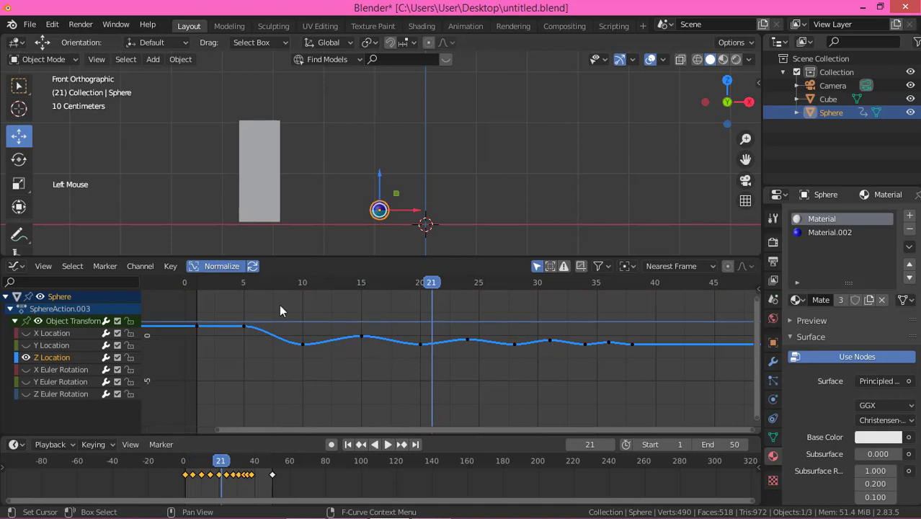
Try reshaping the first ground-contact key's handle on the Z curve, then undo it.
click(290, 331)
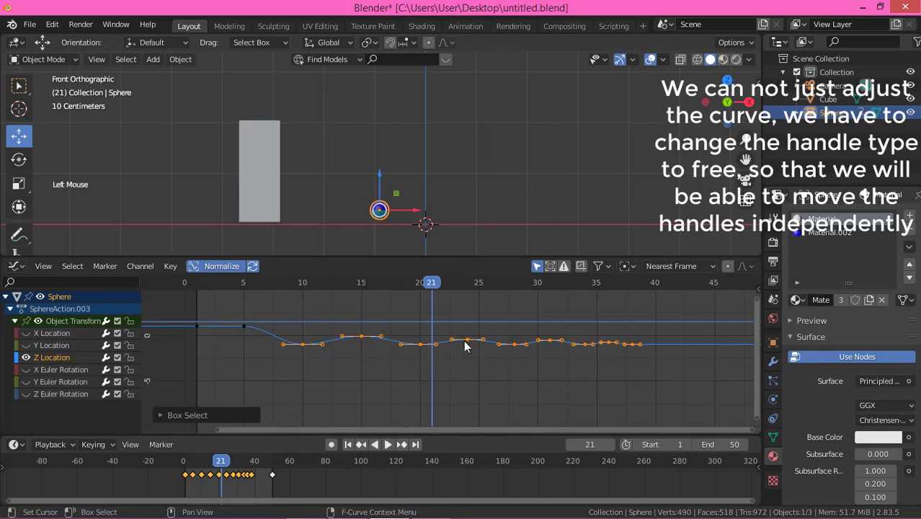
click(370, 356)
click(307, 349)
click(325, 351)
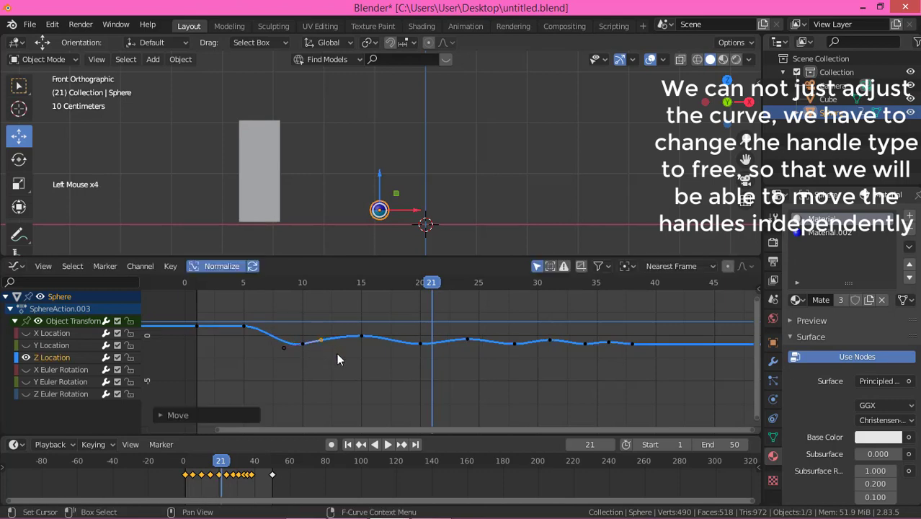
key(ctrl+z)
Reselect the bounce keys and set their Handle Type to Free via the context menu.
click(281, 325)
click(296, 348)
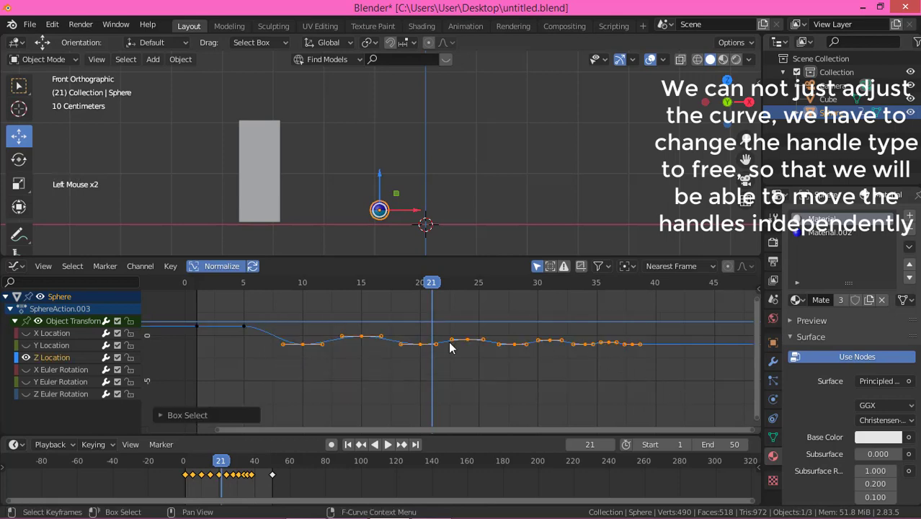
right_click(453, 348)
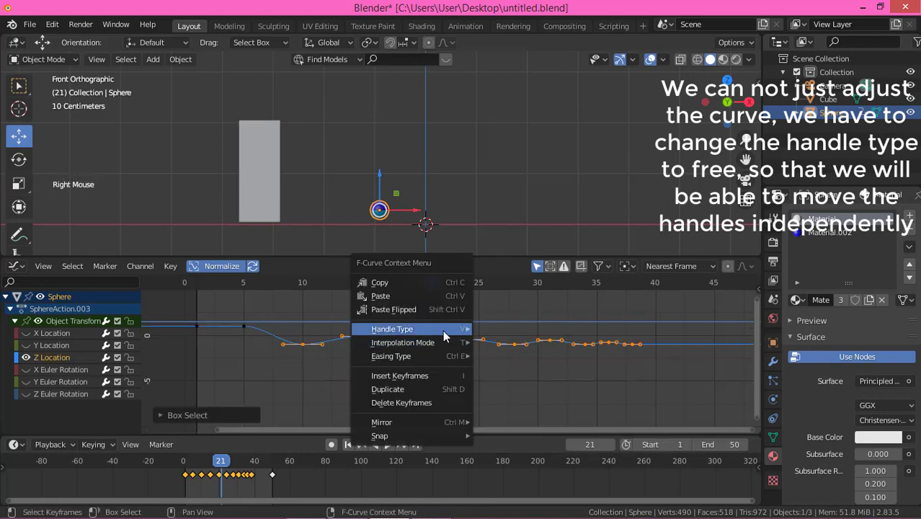
click(330, 364)
click(308, 348)
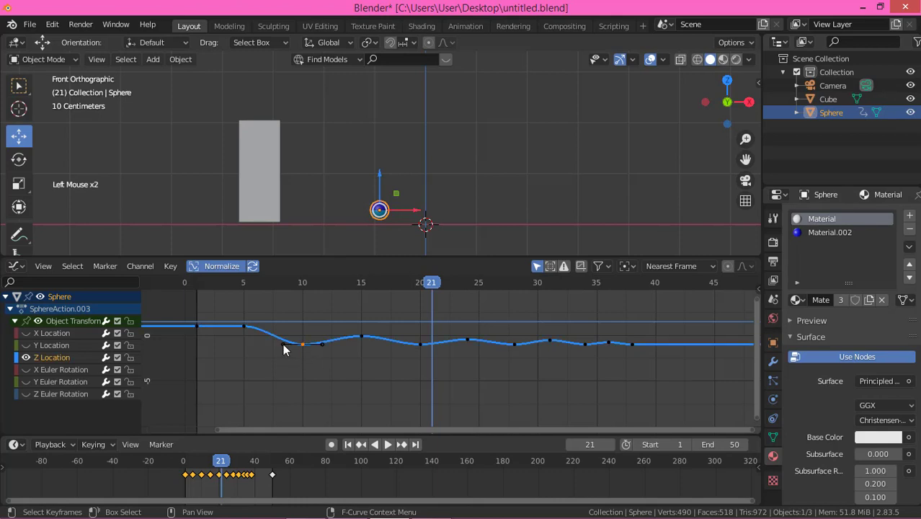
Steepen the curve into the first landing and sharpen the dip at the second landing.
click(289, 350)
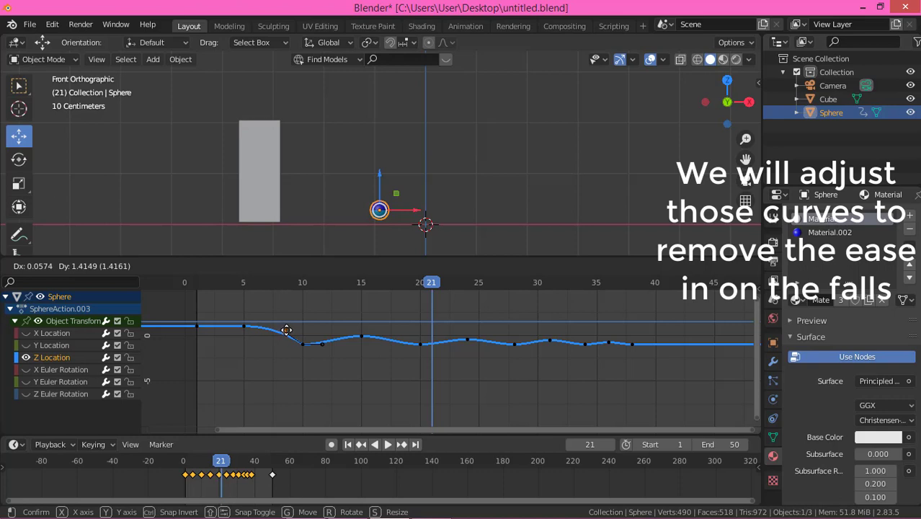
double_click(328, 351)
scroll(up, 3)
click(429, 346)
click(401, 346)
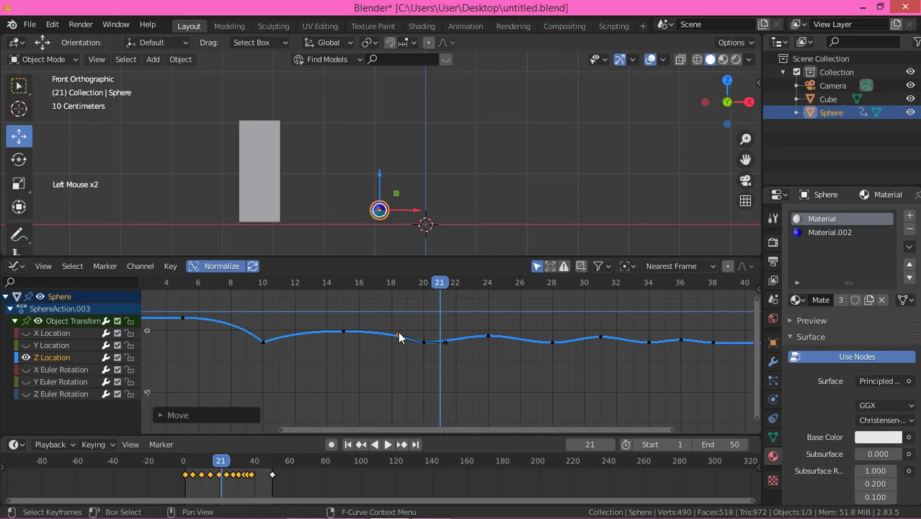
click(449, 348)
click(448, 348)
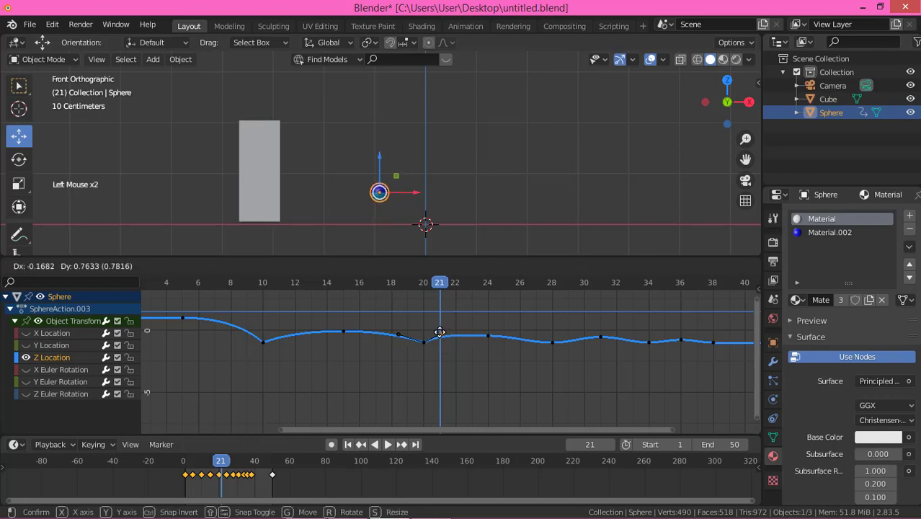
Sharpen the fall into the third landing and reshape the bounces near frames 29–34.
click(557, 346)
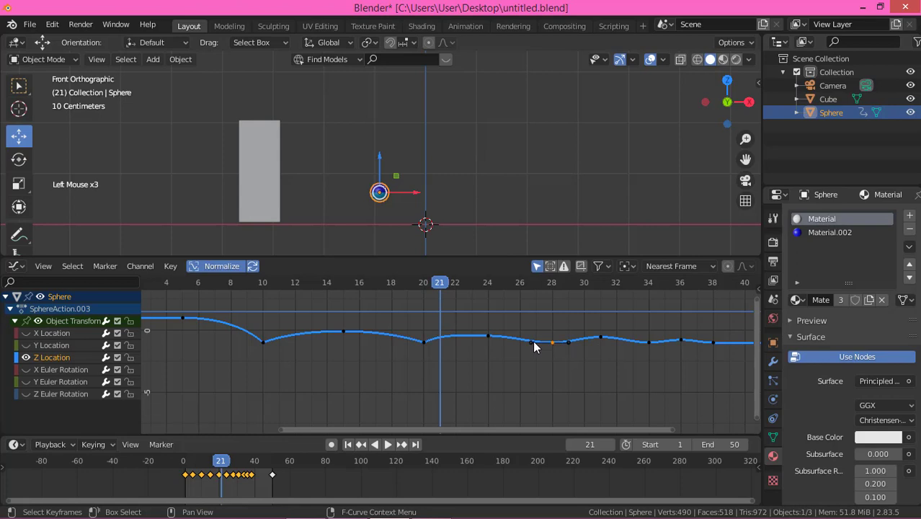
click(537, 347)
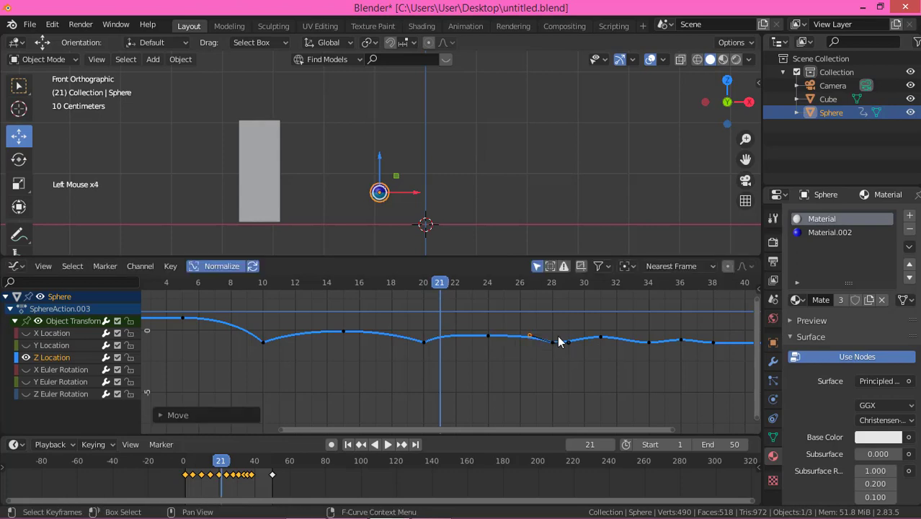
click(574, 352)
click(576, 350)
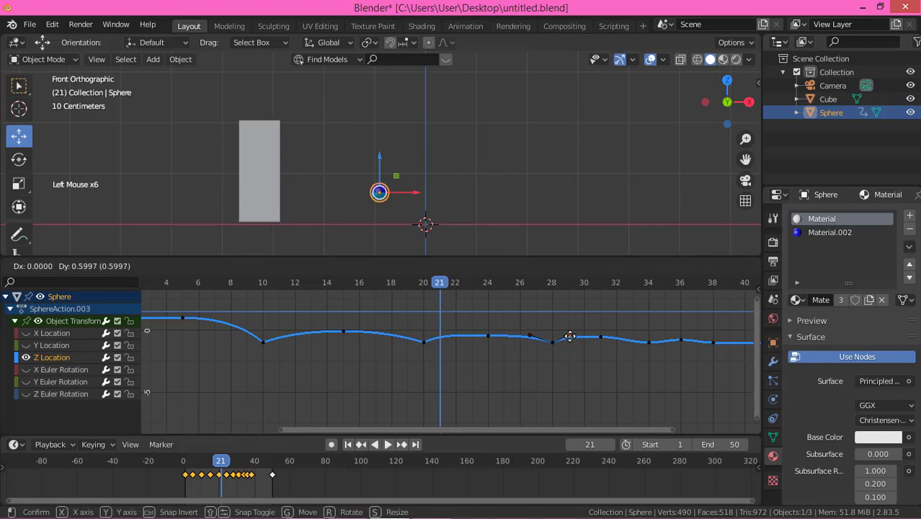
click(655, 348)
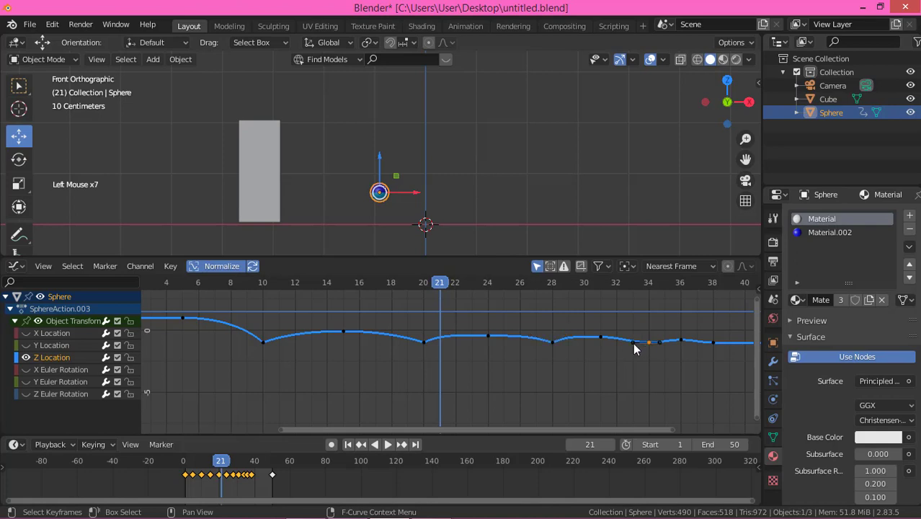
click(638, 345)
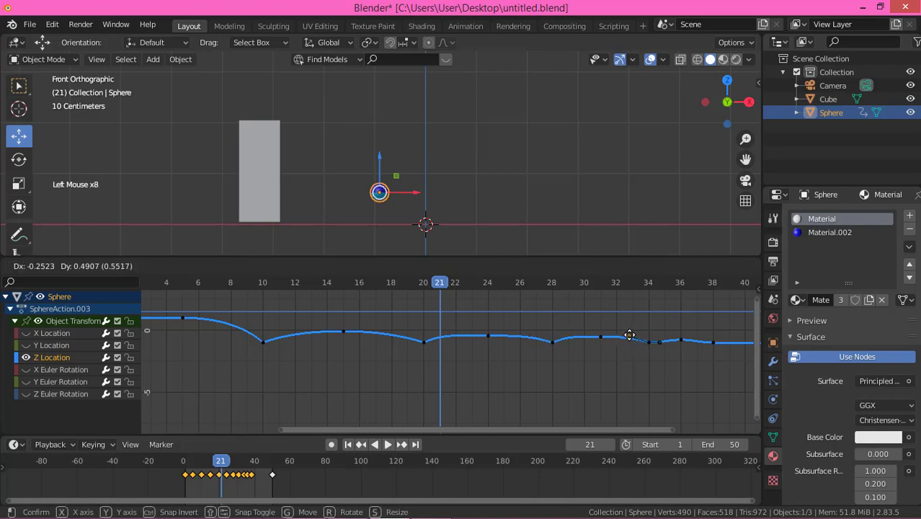
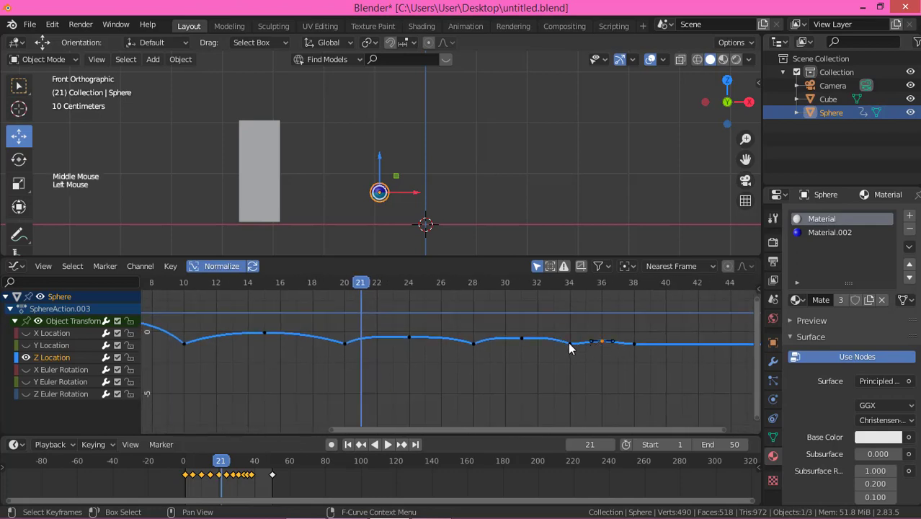
Reshape the small final bounces near frames 35 and 37–38.
click(571, 346)
click(585, 349)
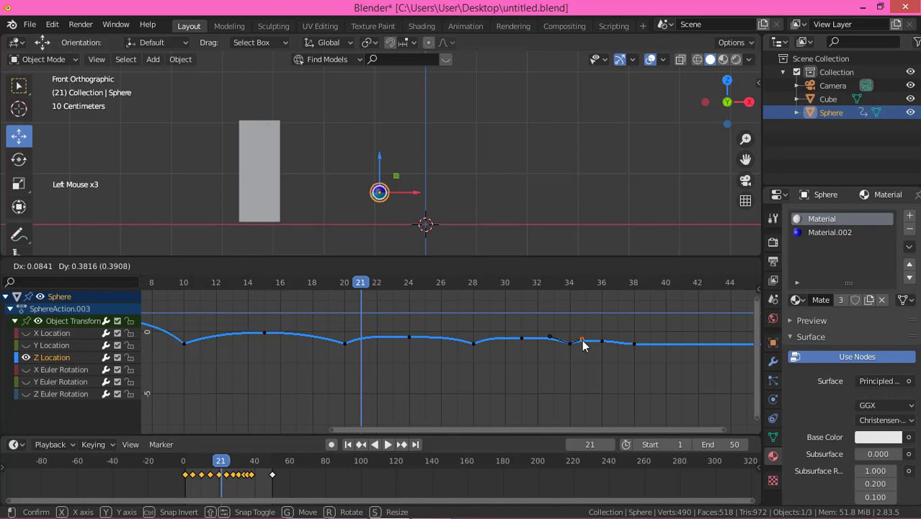
click(639, 350)
click(627, 345)
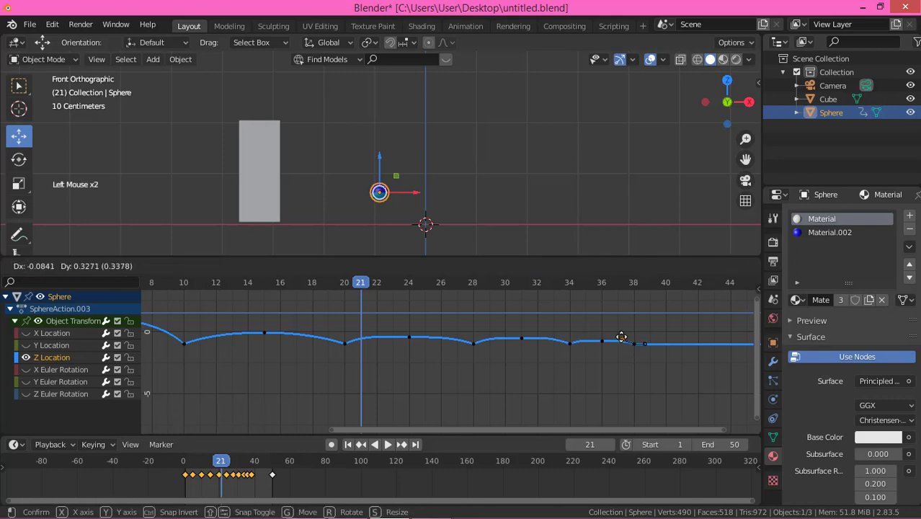
Review playback, adjust the bounce peaks near frames 24, 31 and 36, and replay to check.
key(space)
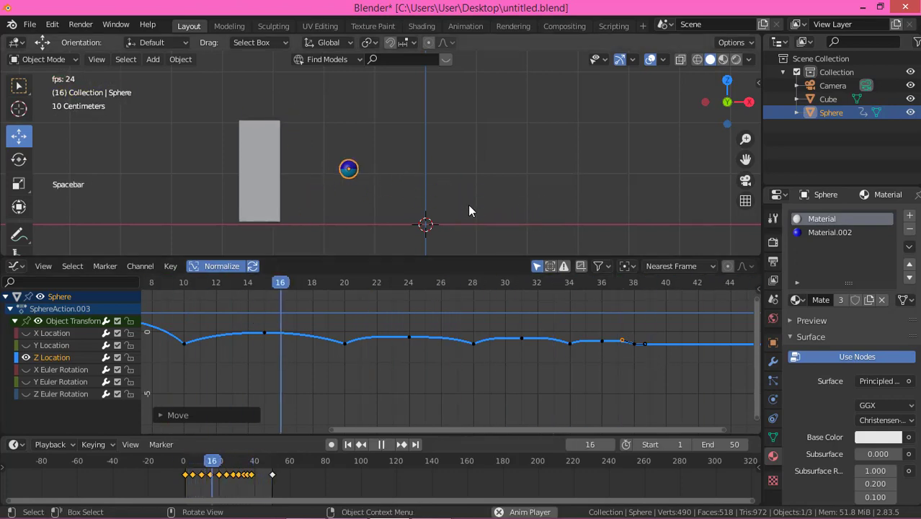
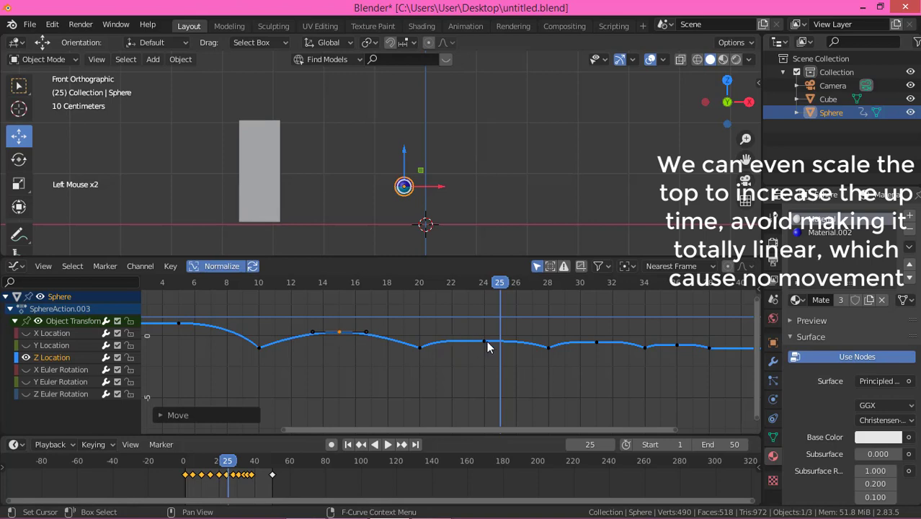
click(485, 344)
click(488, 343)
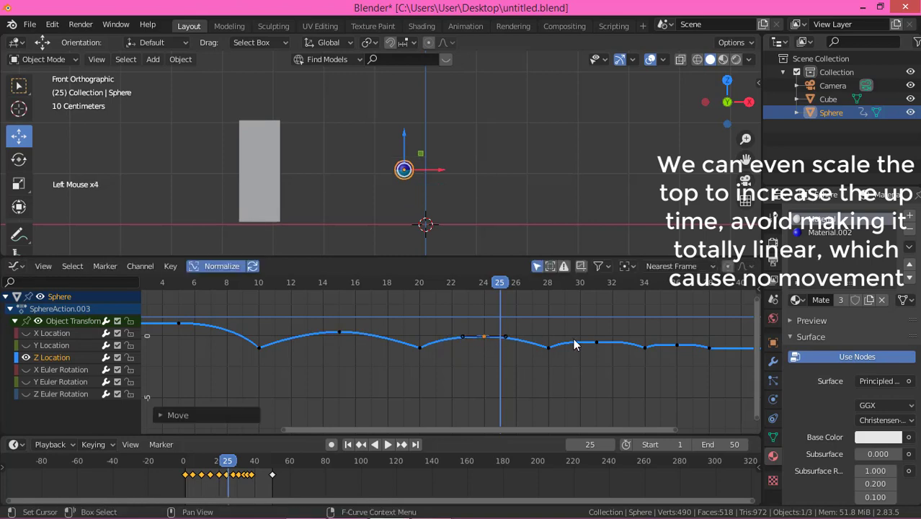
double_click(602, 347)
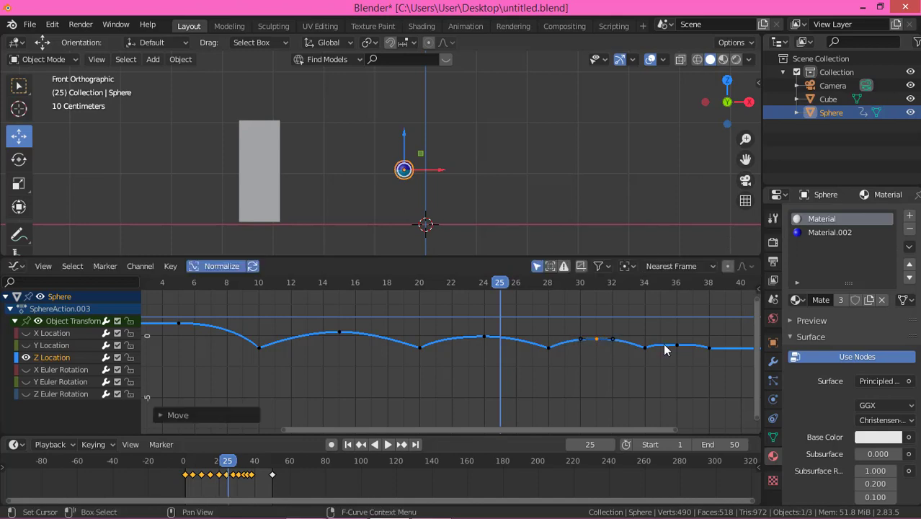
click(681, 350)
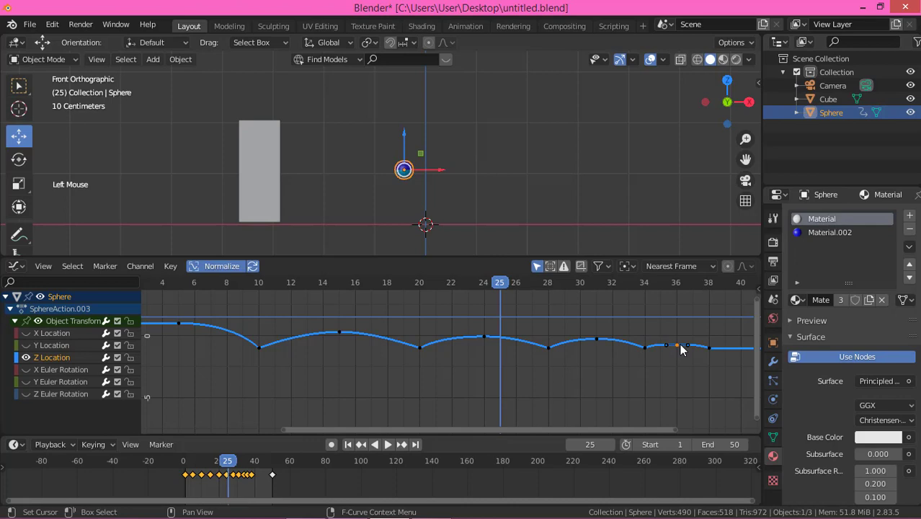
click(681, 350)
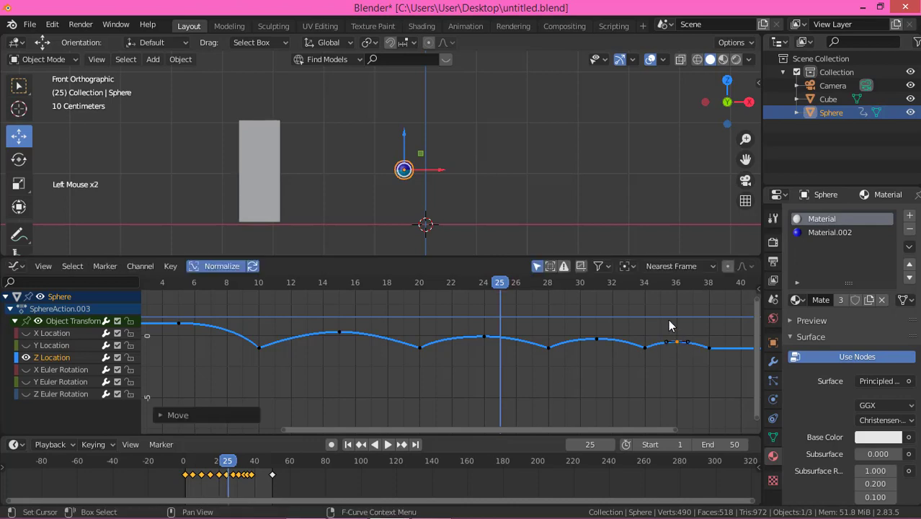
key(space)
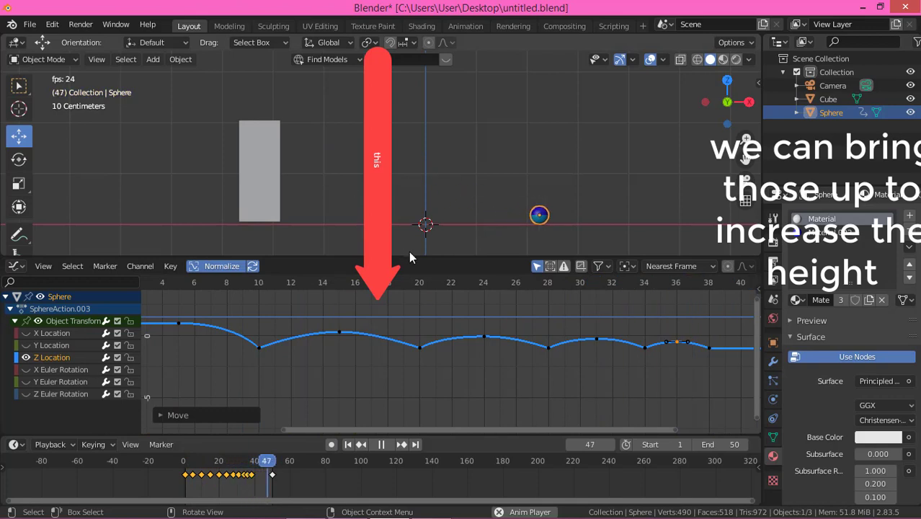
key(space)
Scale the handles wider on the peaks near frames 15, 24, 31 and 36 for rounder tops.
click(344, 337)
key(s)
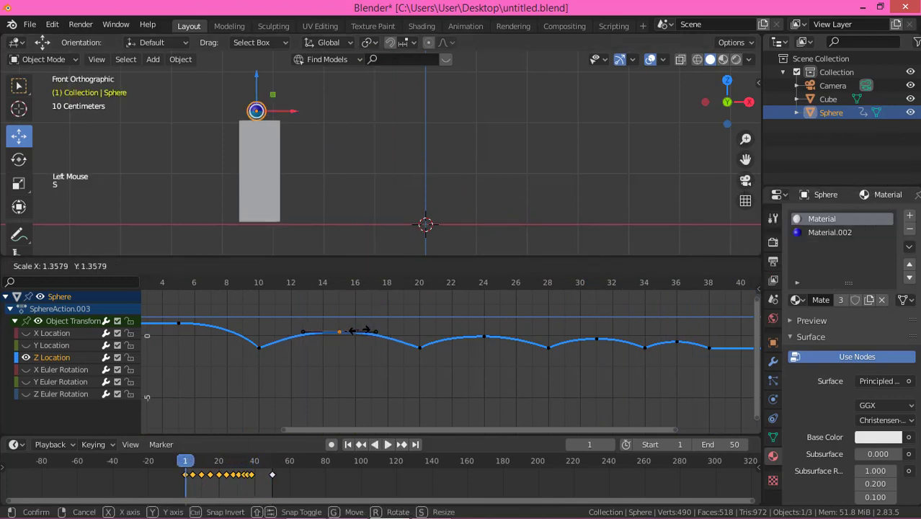
click(488, 341)
key(s)
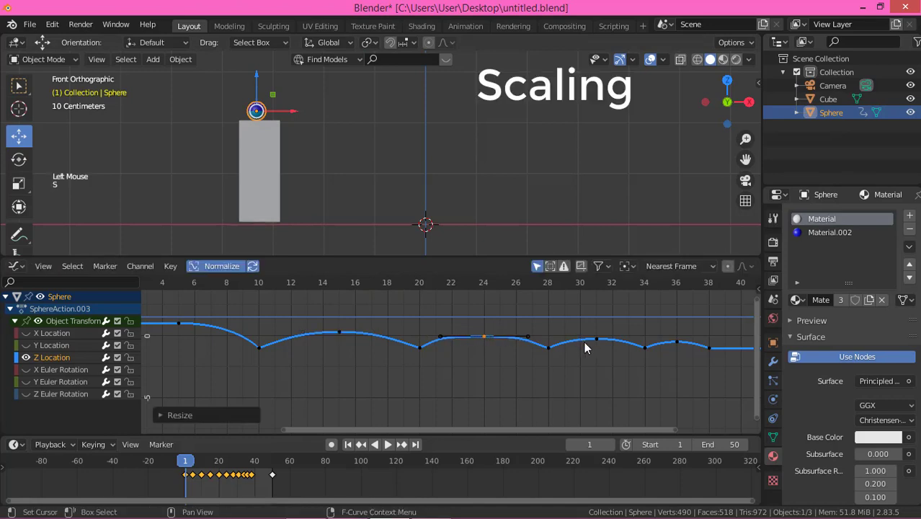
key(s)
click(598, 342)
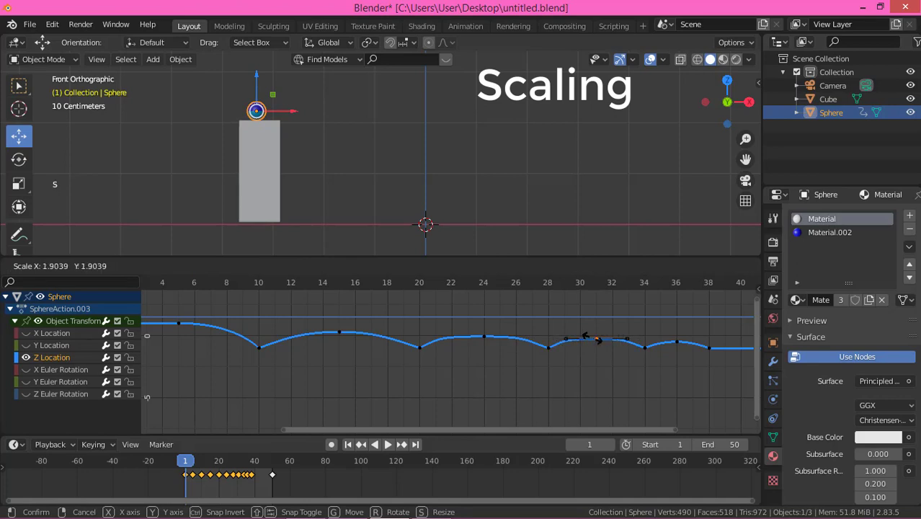
click(684, 347)
key(s)
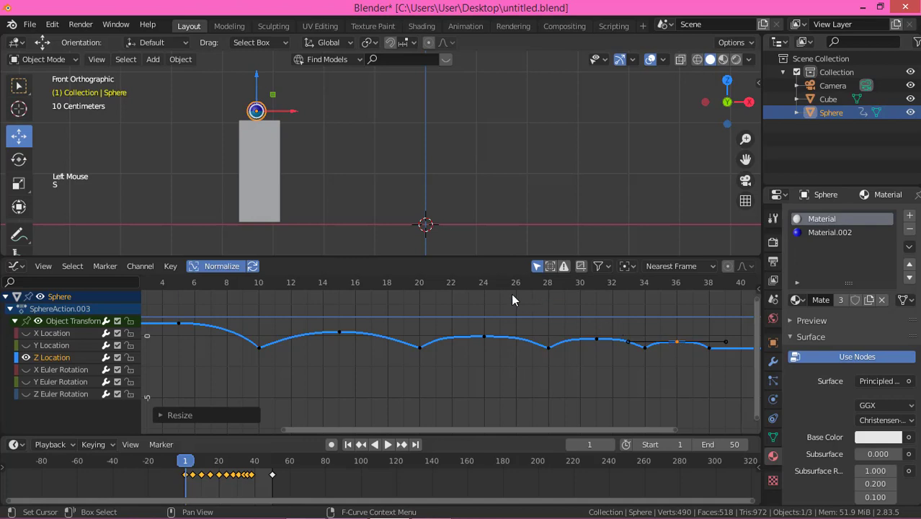
key(space)
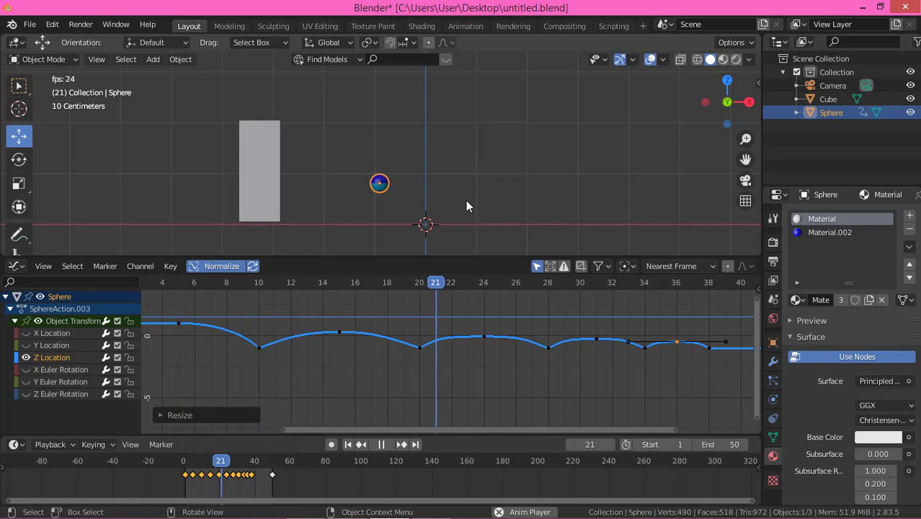
key(space)
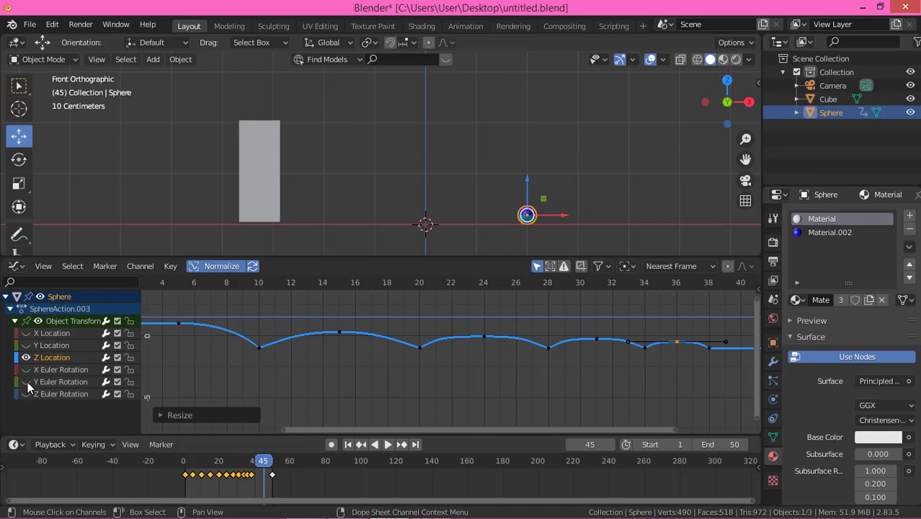
Hide Z Location and show only the Y Euler Rotation curve in the Graph Editor.
click(28, 363)
click(30, 386)
click(302, 289)
scroll(down, 3)
scroll(down, 3)
At frame 5, turn the sphere around its Y axis with the Rotate tool.
click(195, 289)
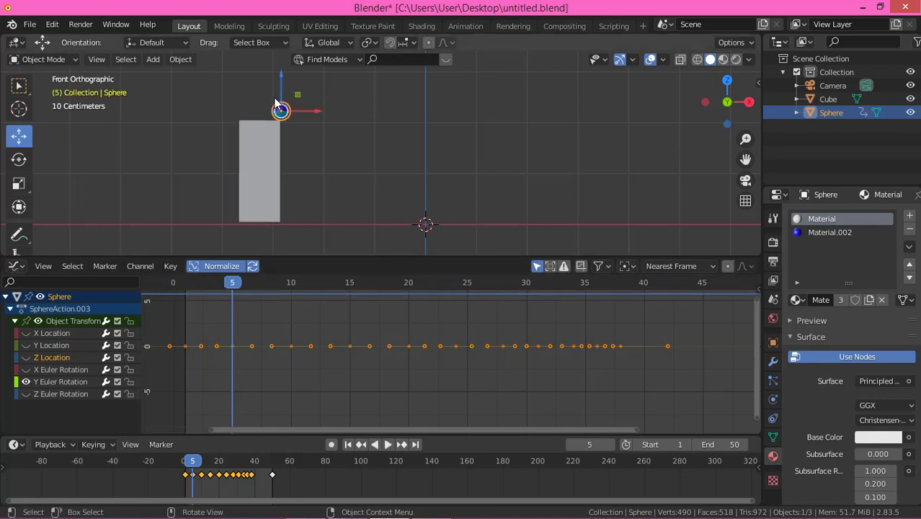
scroll(up, 3)
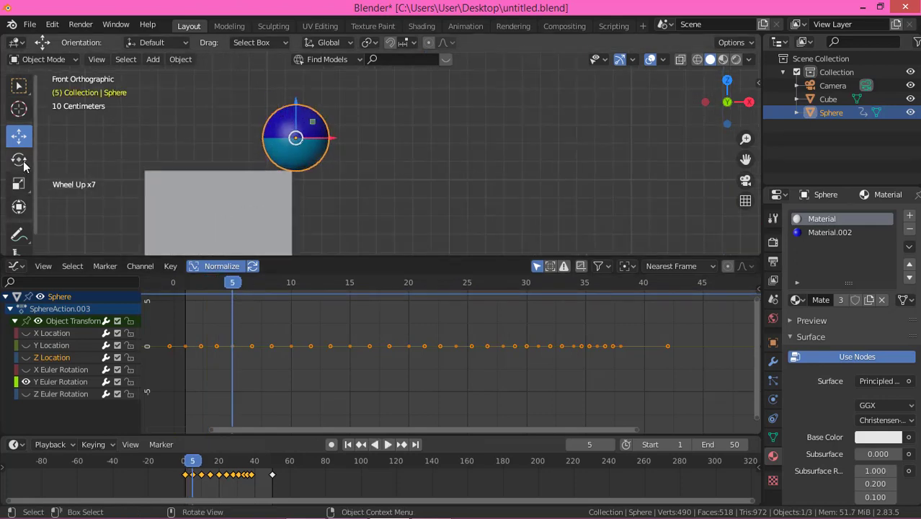
click(26, 160)
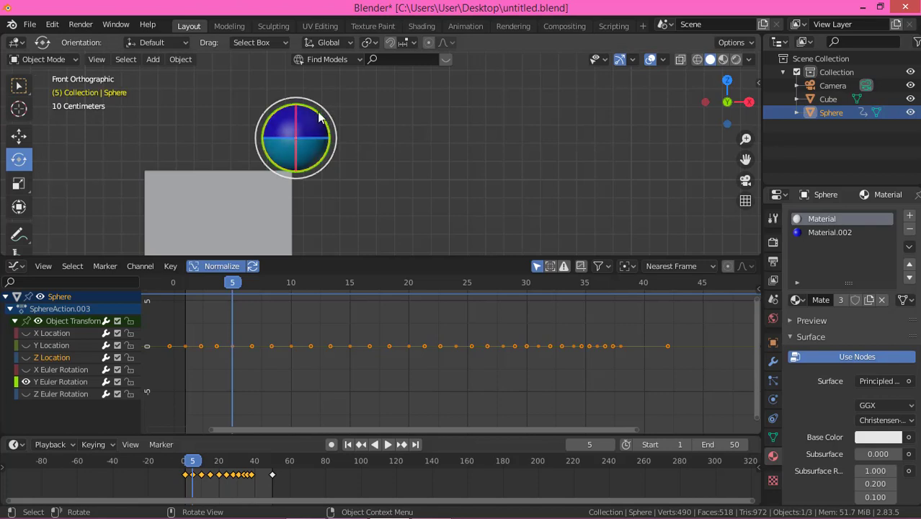
click(323, 116)
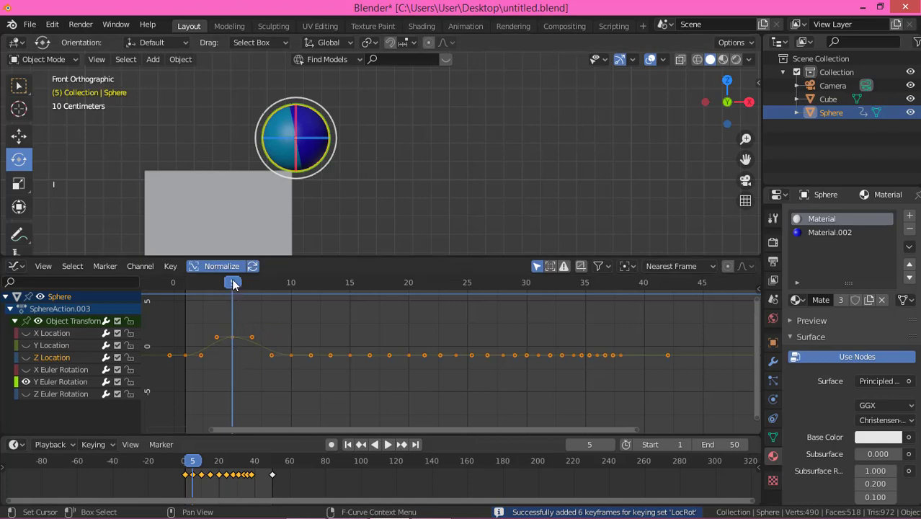
Move to frame 42 and give the sphere a second Y-axis turn with the Rotate tool.
click(238, 285)
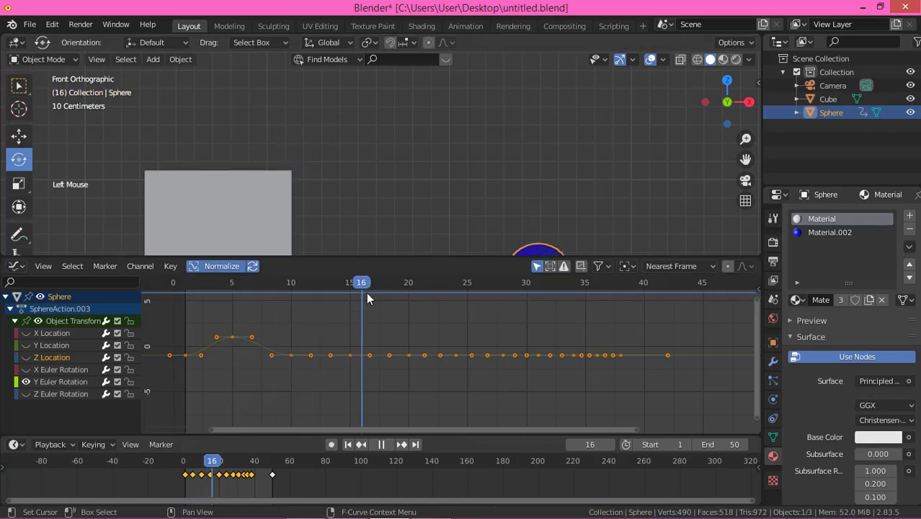
scroll(down, 3)
scroll(down, 3)
middle_click(410, 193)
click(368, 285)
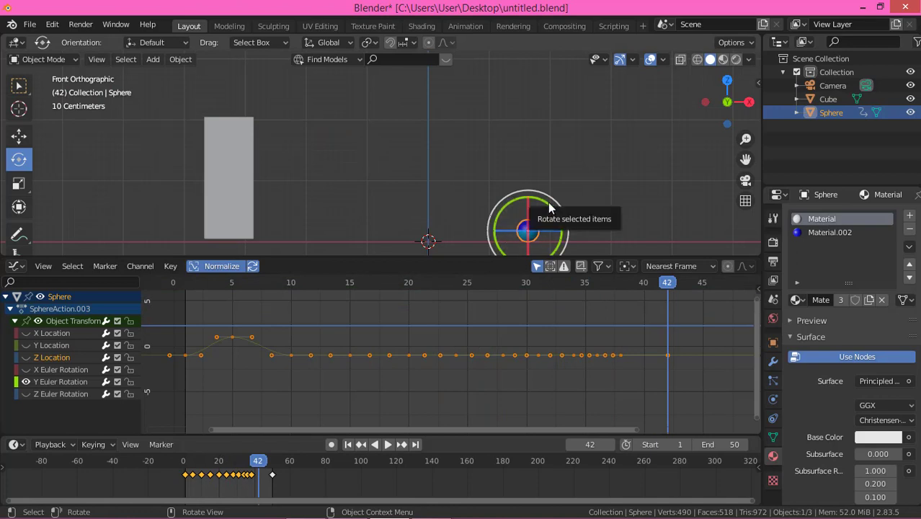
click(552, 209)
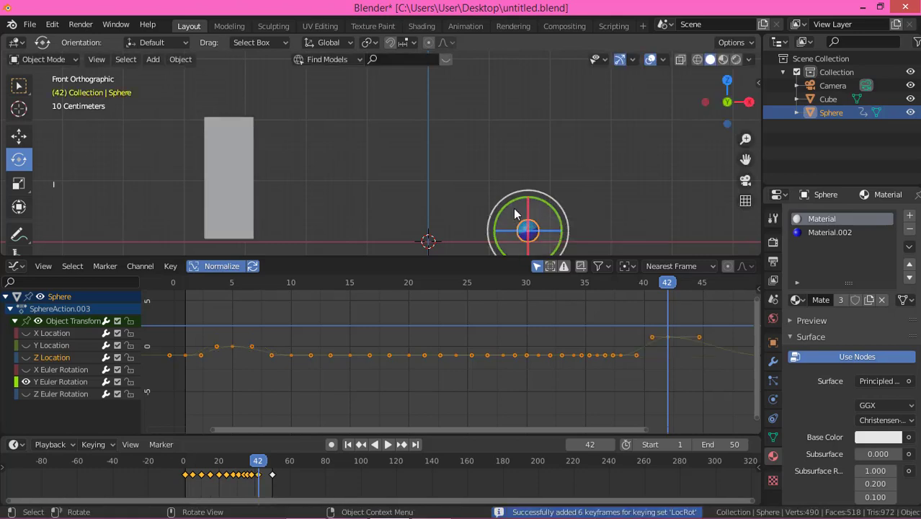
Box-select the in-between Y Euler Rotation keys and delete them with X.
key(i)
click(342, 389)
click(274, 348)
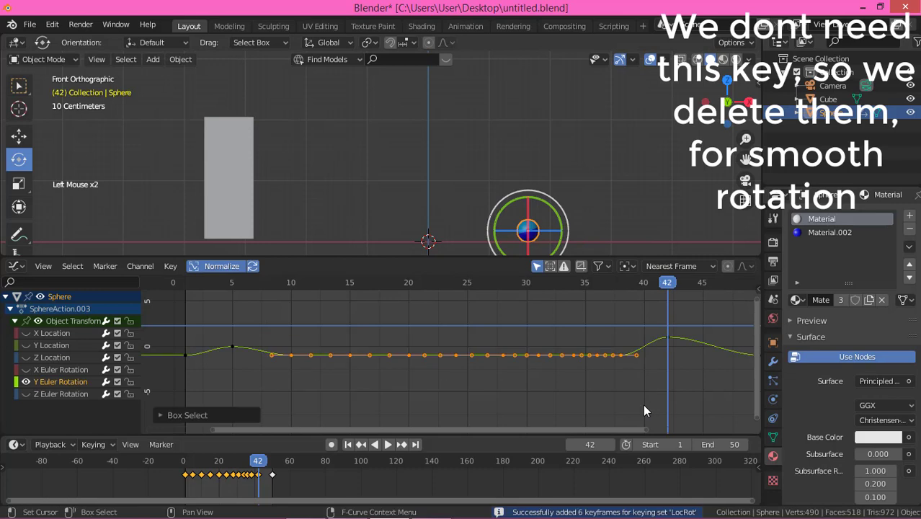
key(x)
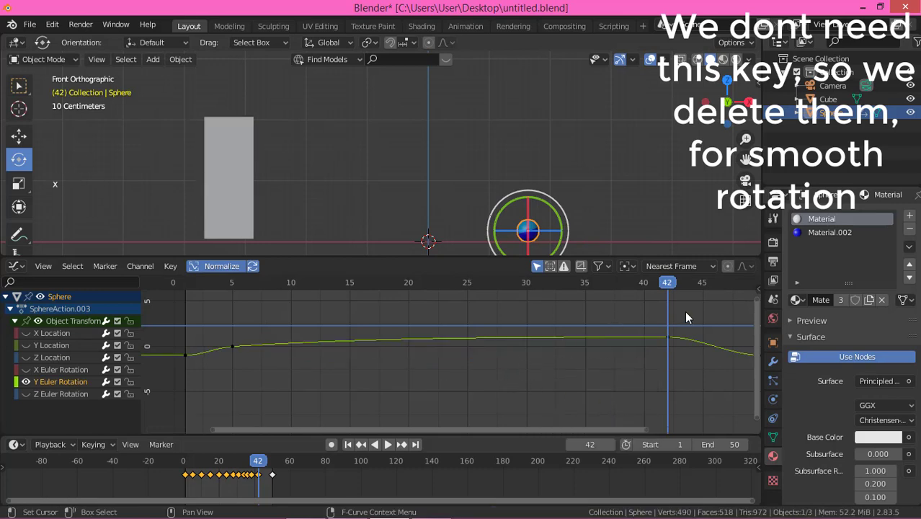
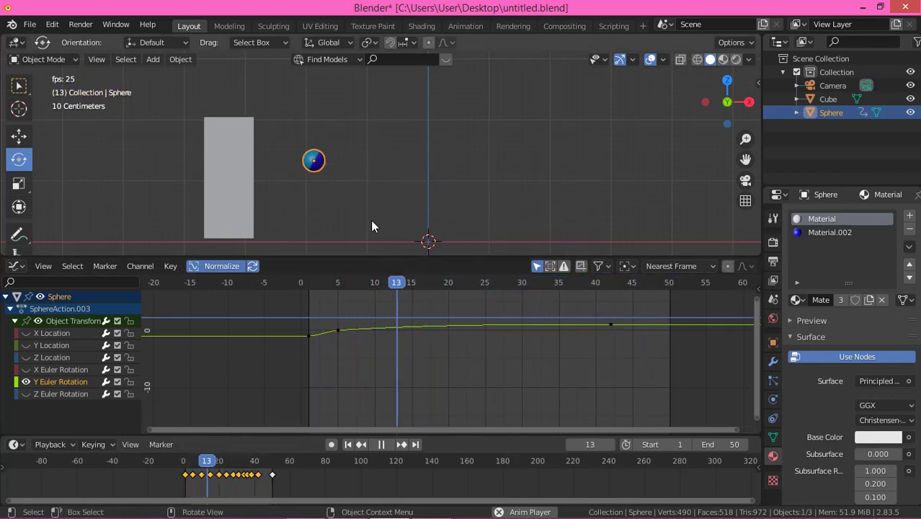
Toggle playback repeatedly to review the sphere's current spin.
key(space)
key(space)
key(space)
key(space)
key(space)
key(space)
Select the later Y Euler Rotation keys and drag them upward to add spin.
click(580, 365)
click(339, 325)
key(g)
key(space)
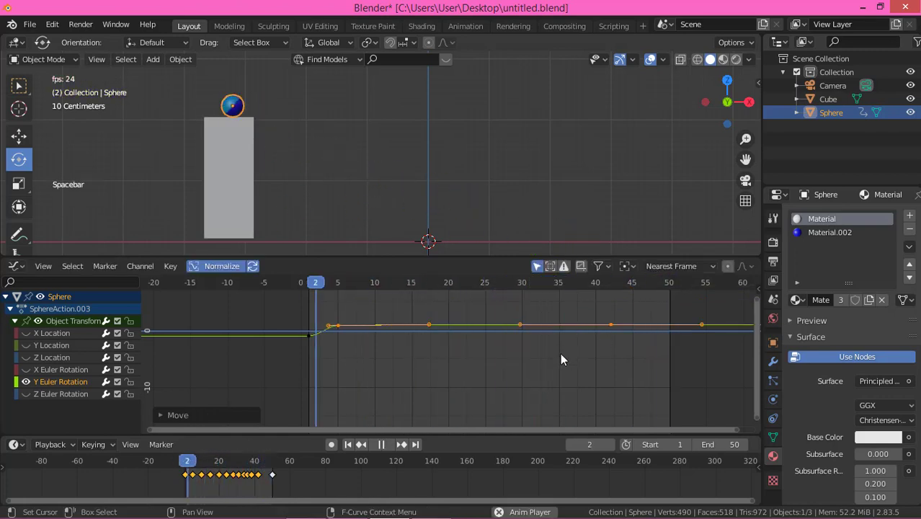
middle_click(562, 359)
click(513, 401)
key(space)
click(547, 362)
Raise the later rotation keys further while playing back.
key(g)
key(space)
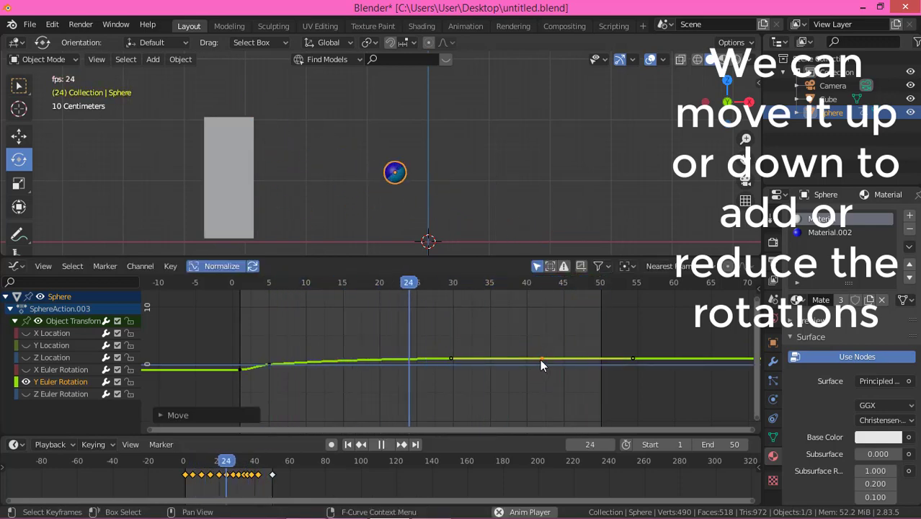
key(g)
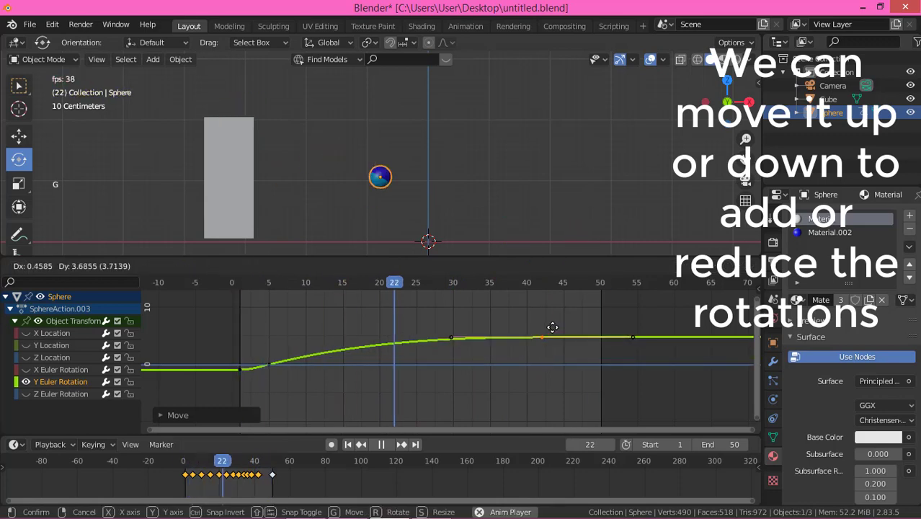